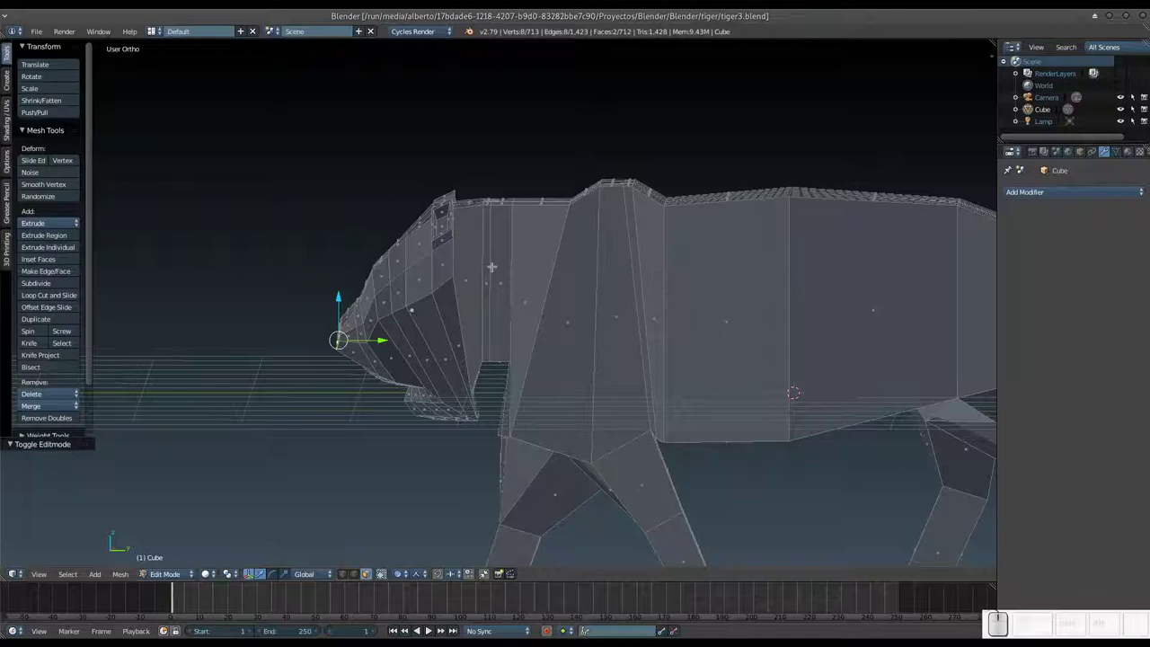
Step: Leave mesh editing of the tiger and briefly switch it into Sculpt Mode
key(Tab)
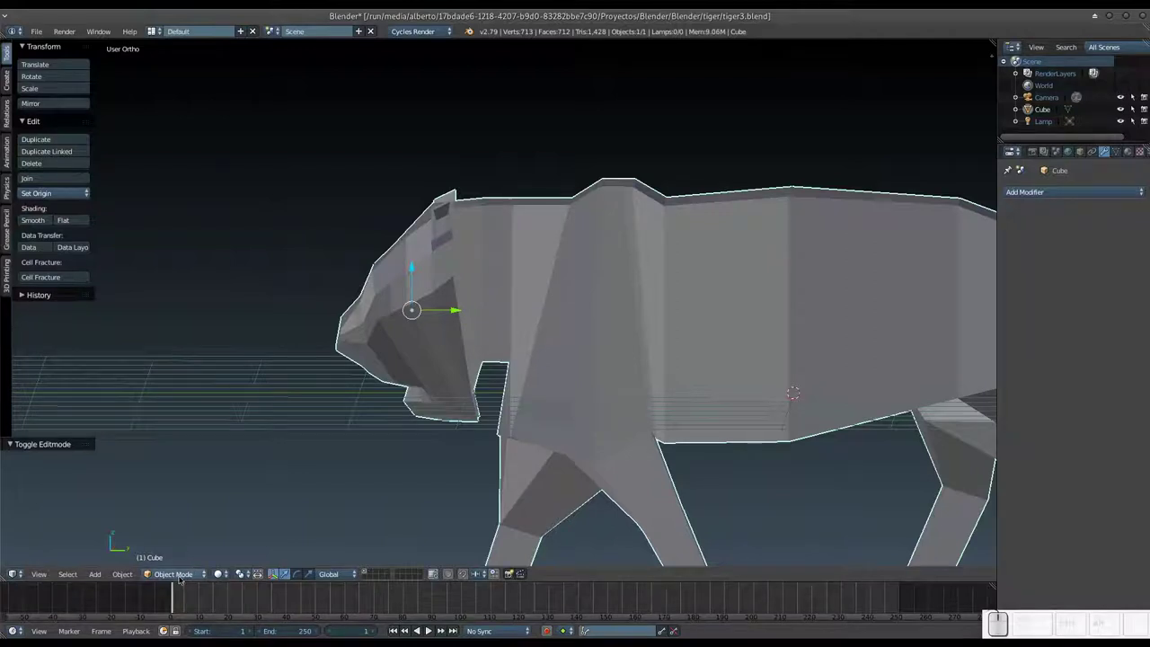
click(187, 570)
click(185, 531)
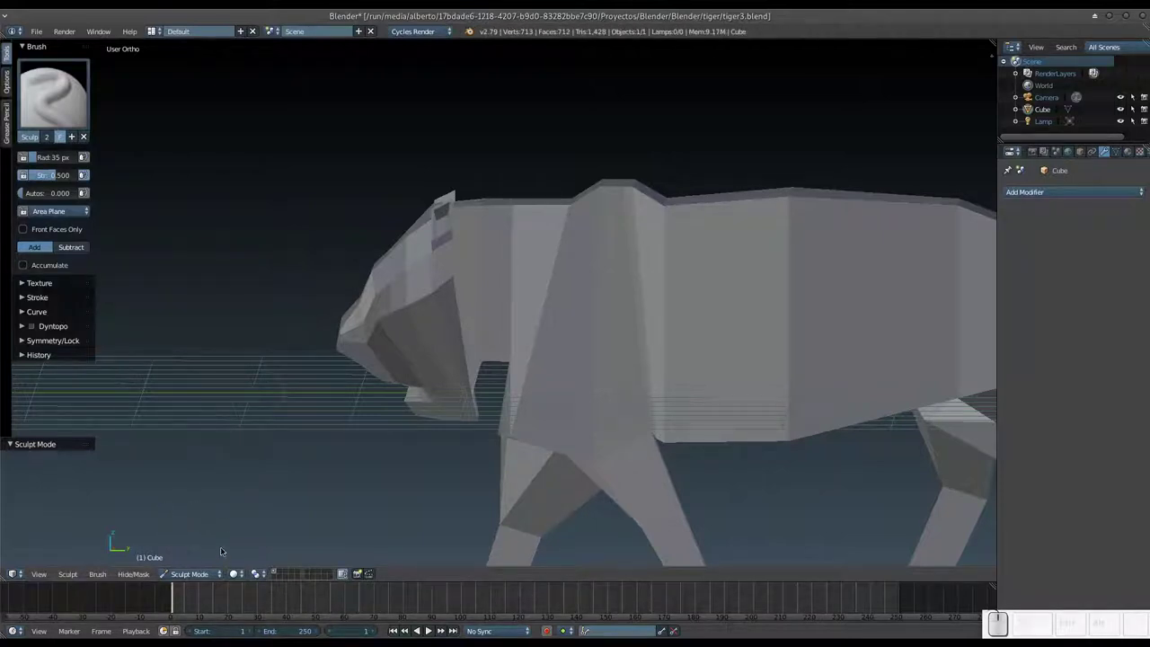
Step: Return the tiger to Object Mode and zoom out to see the whole model
click(199, 571)
click(206, 560)
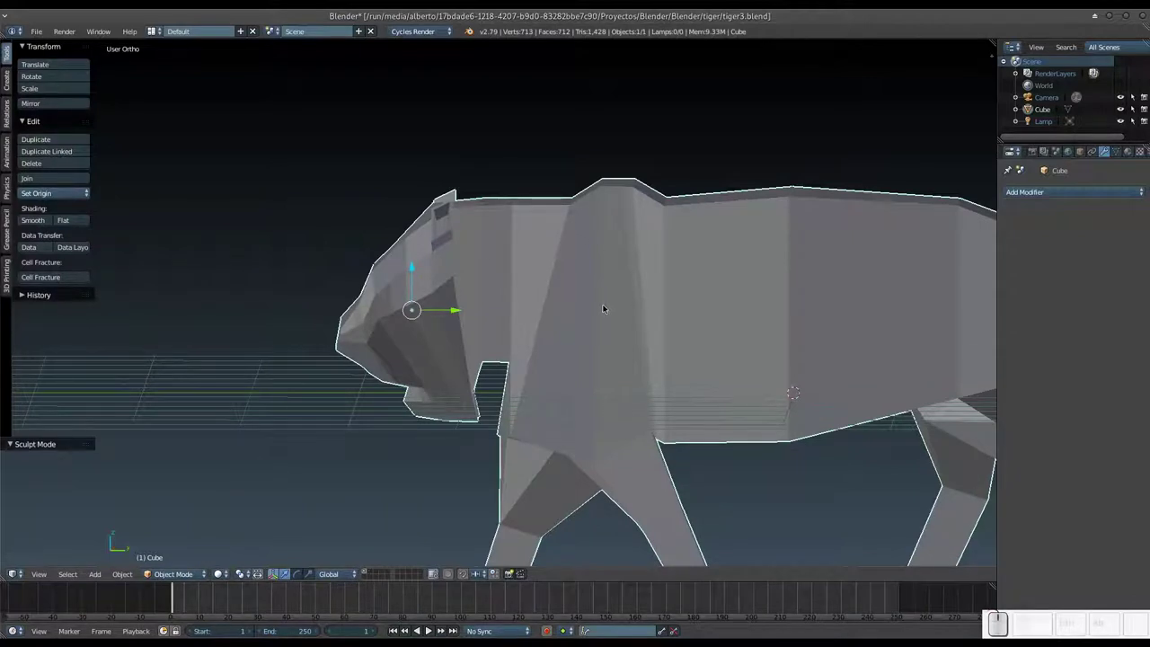
drag(603, 303, 582, 301)
Step: Apply the tiger's scale via Ctrl+A, then reach for the interaction mode list
key(ctrl+a)
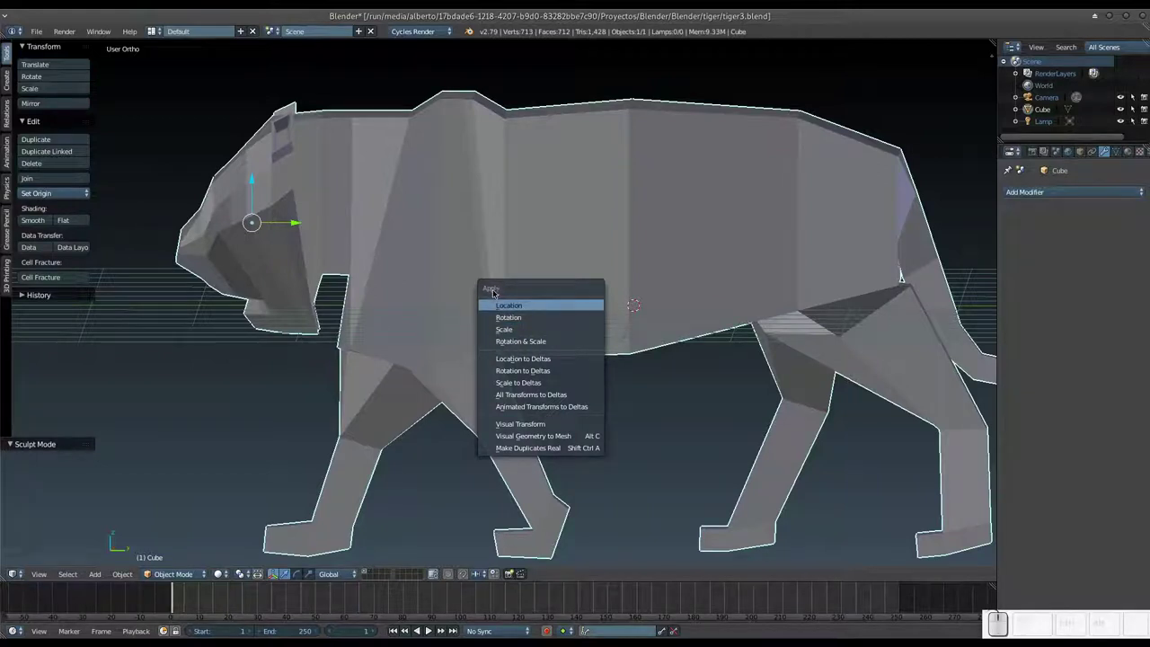
click(532, 330)
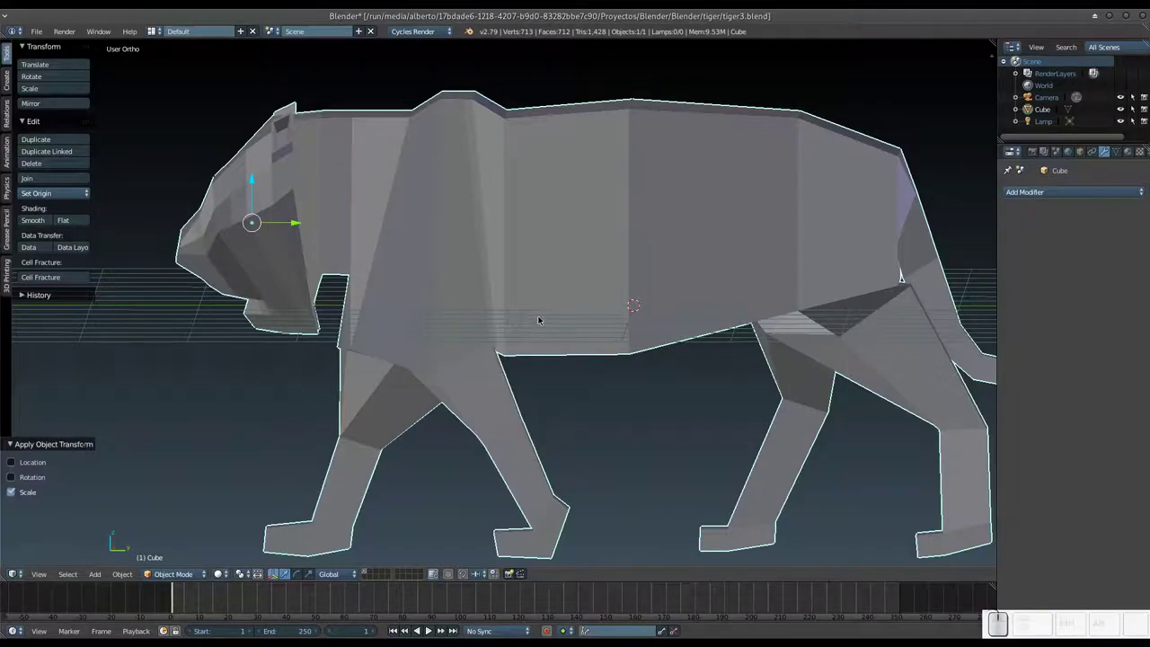
click(169, 575)
click(168, 532)
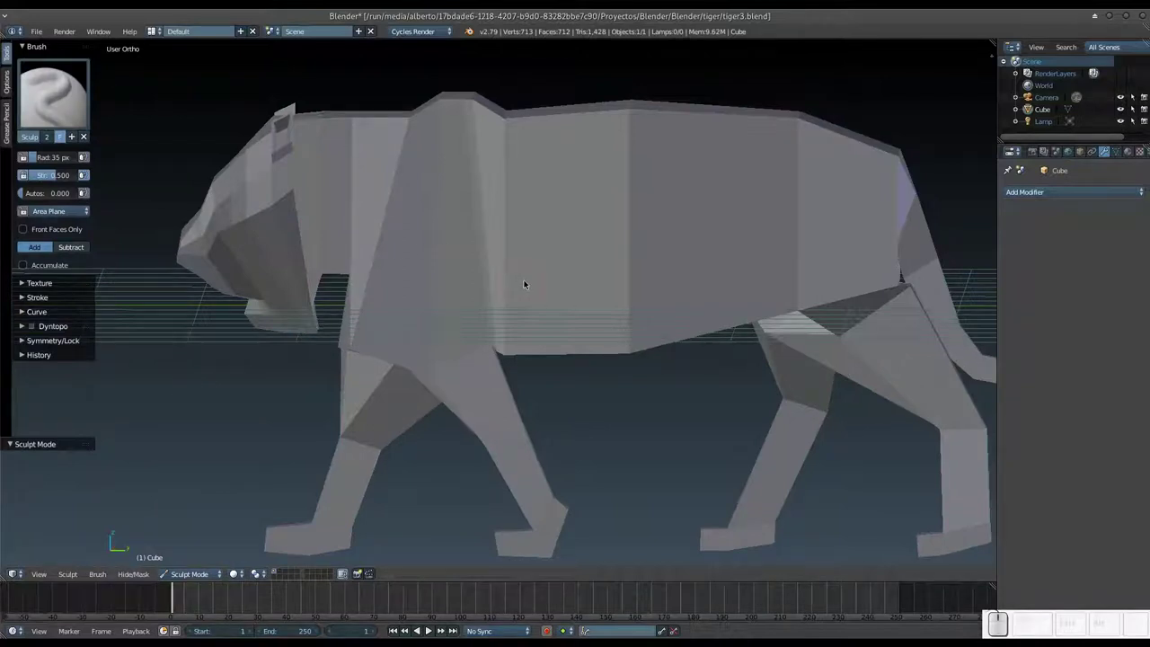
drag(519, 296, 505, 273)
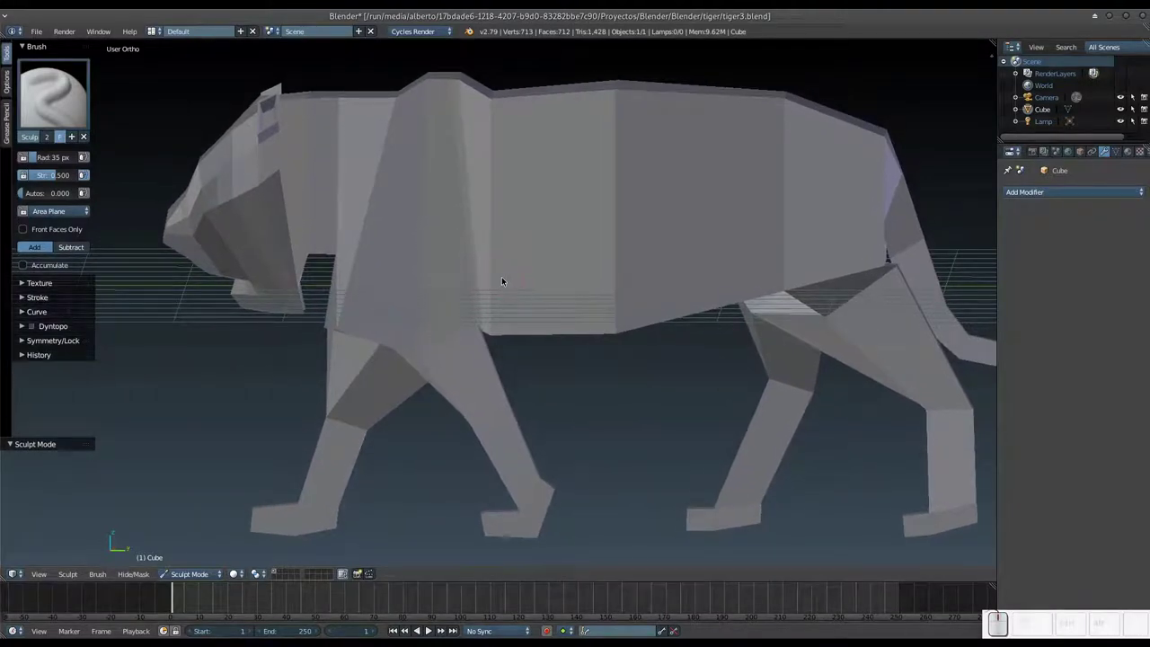
drag(509, 277, 505, 287)
drag(504, 287, 508, 287)
key(KP_3)
key(z)
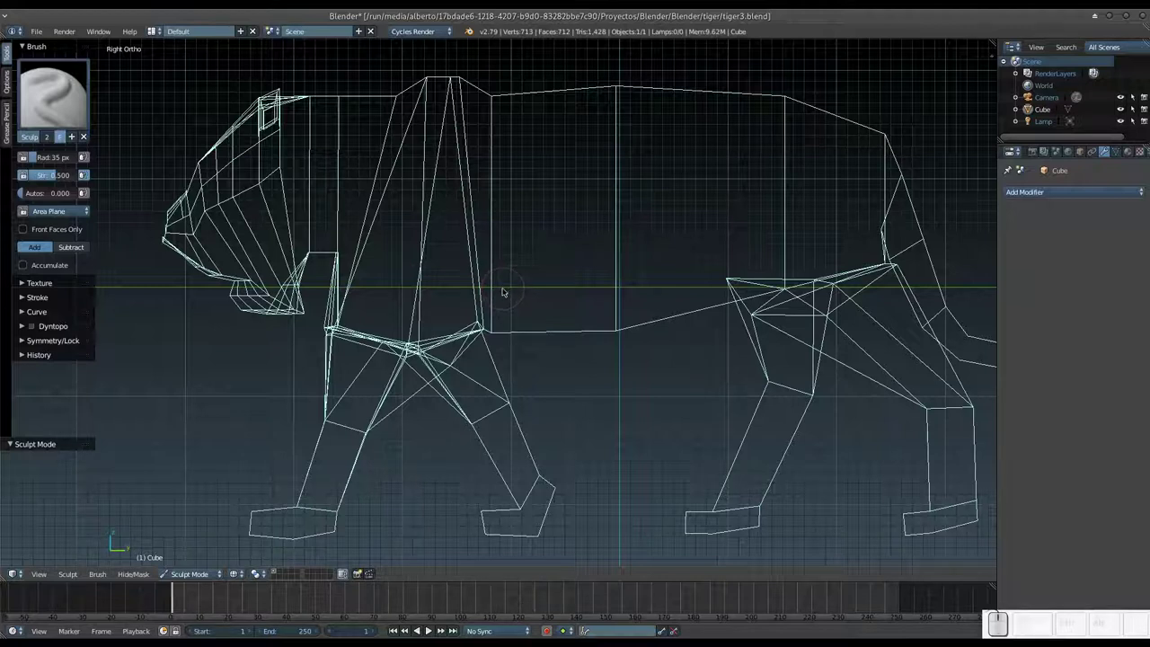
key(z)
drag(511, 292, 550, 303)
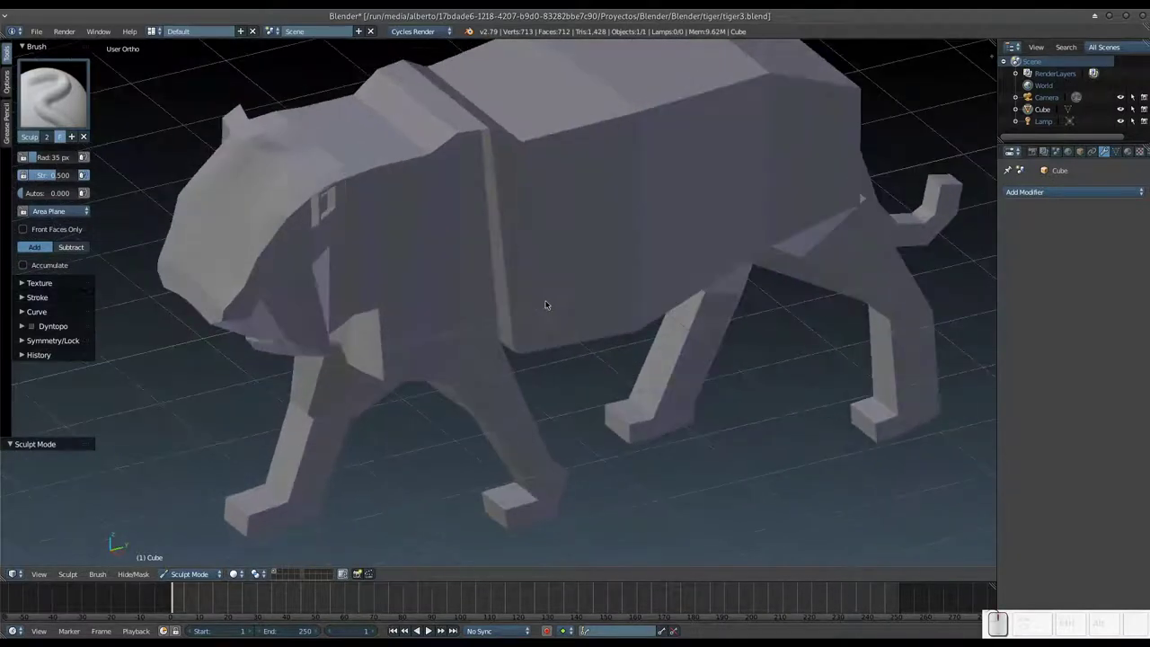
drag(549, 302, 539, 283)
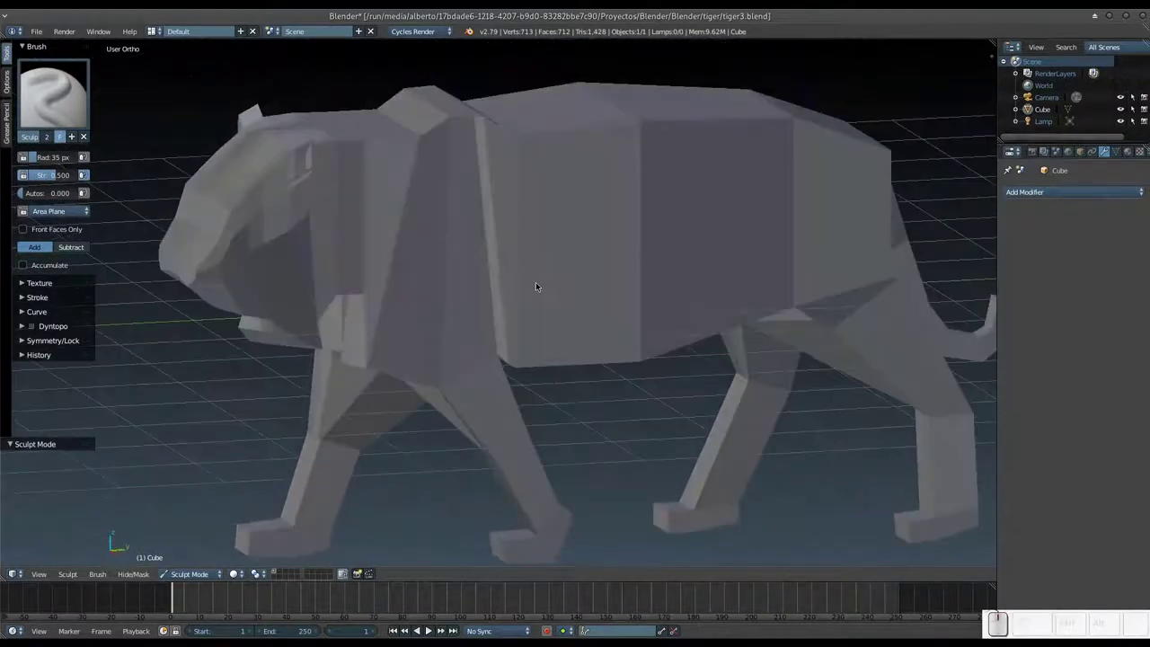
drag(549, 290, 588, 310)
middle_click(588, 310)
drag(513, 287, 569, 336)
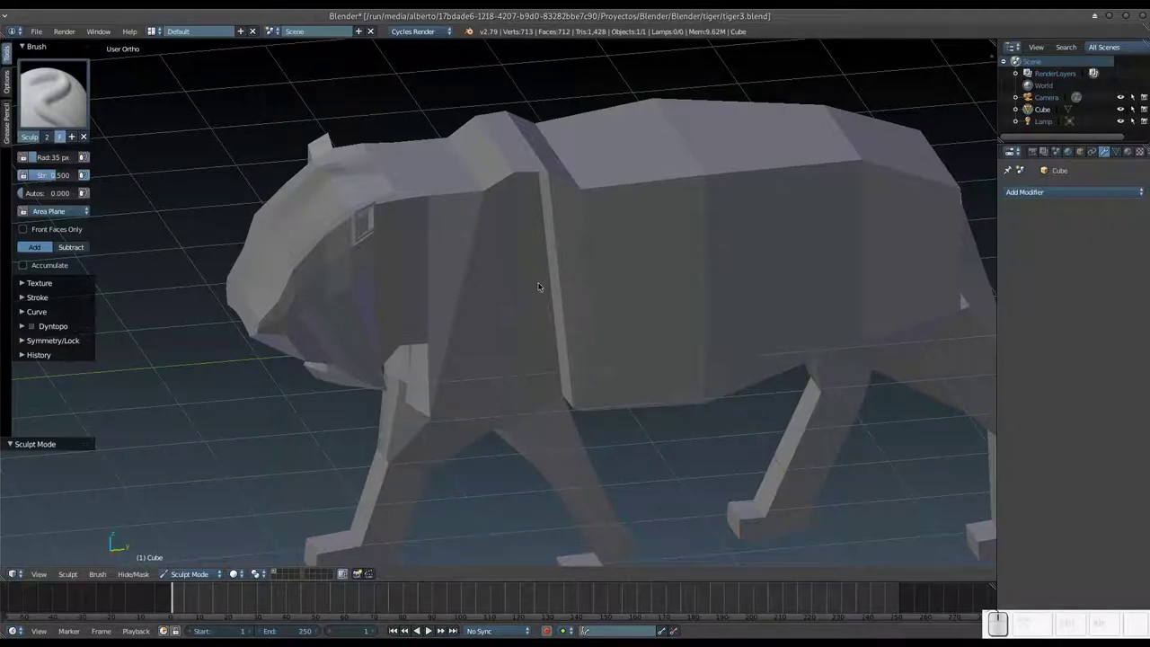
Step: Choose the Clay brush and orbit to view the tiger from above, zoomed in
click(49, 106)
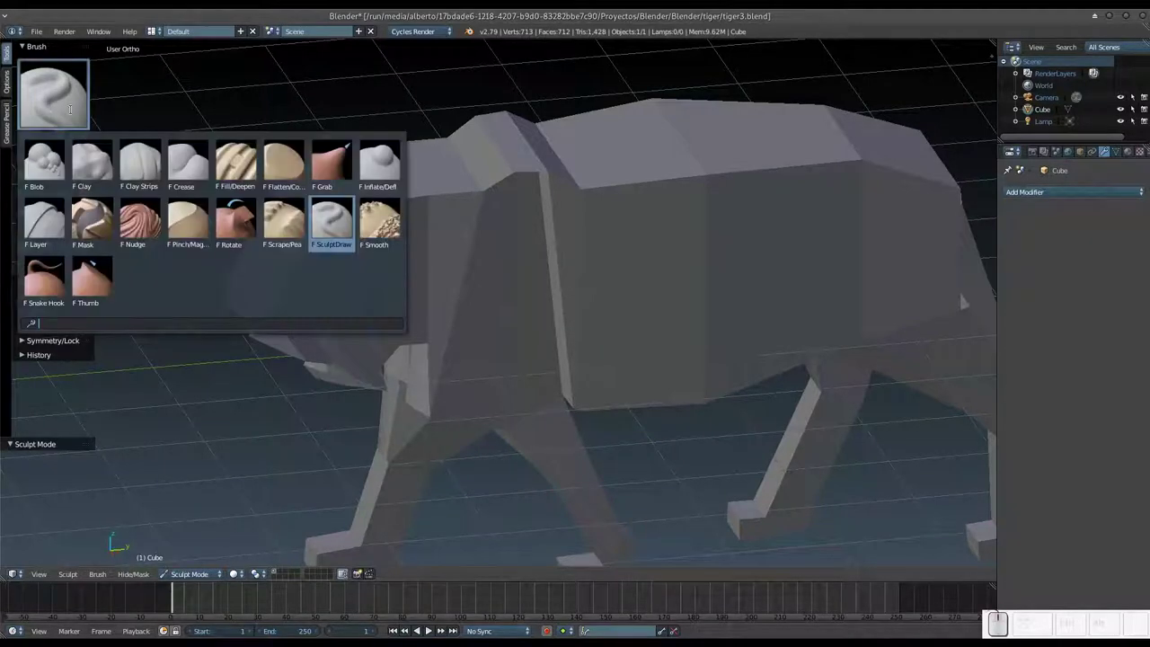
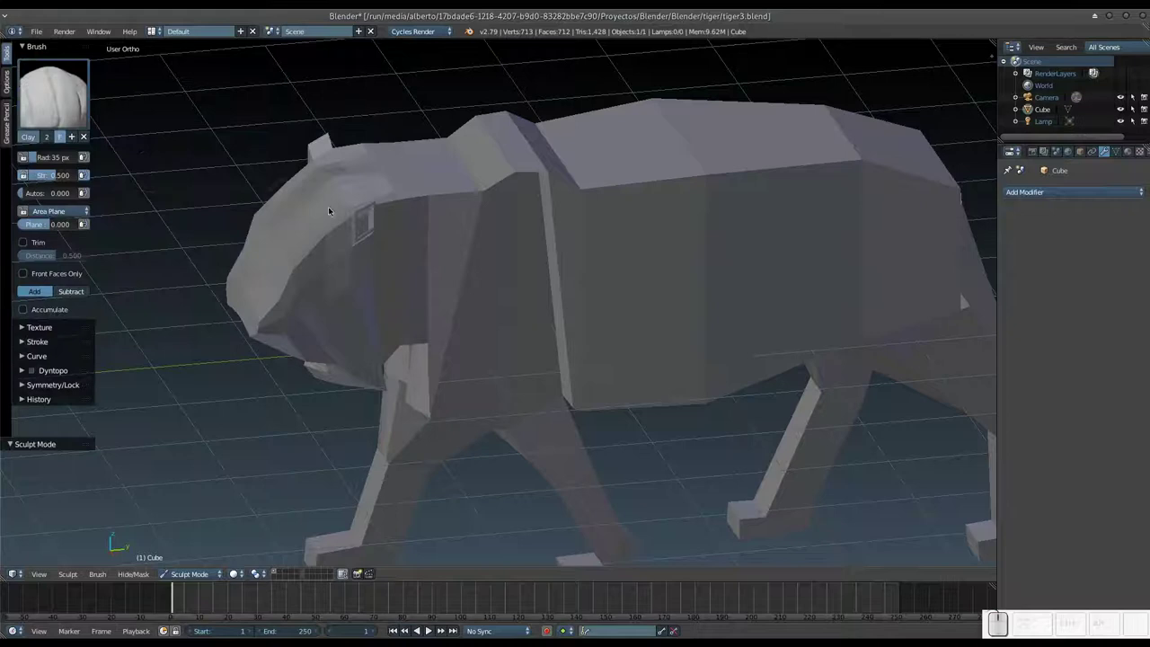
drag(540, 320, 559, 318)
drag(553, 313, 554, 354)
scroll(up, 3)
middle_click(549, 351)
scroll(up, 3)
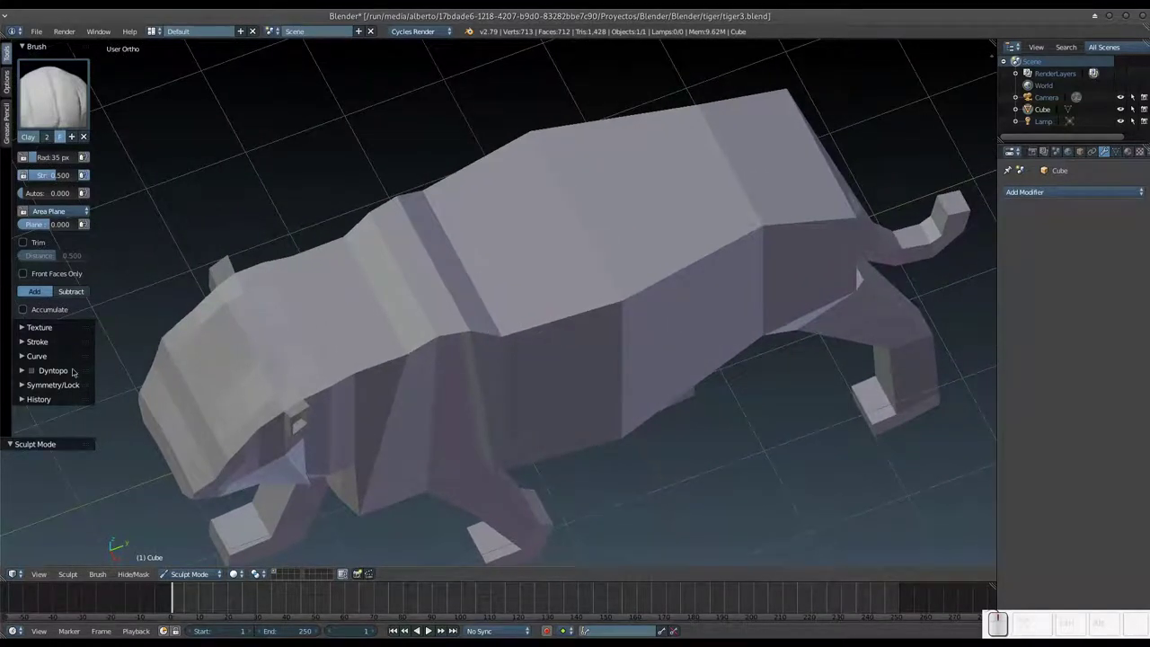
Step: Enable Dyntopo for the Clay brush and expand the Symmetry/Lock settings with X mirroring
click(26, 372)
click(33, 370)
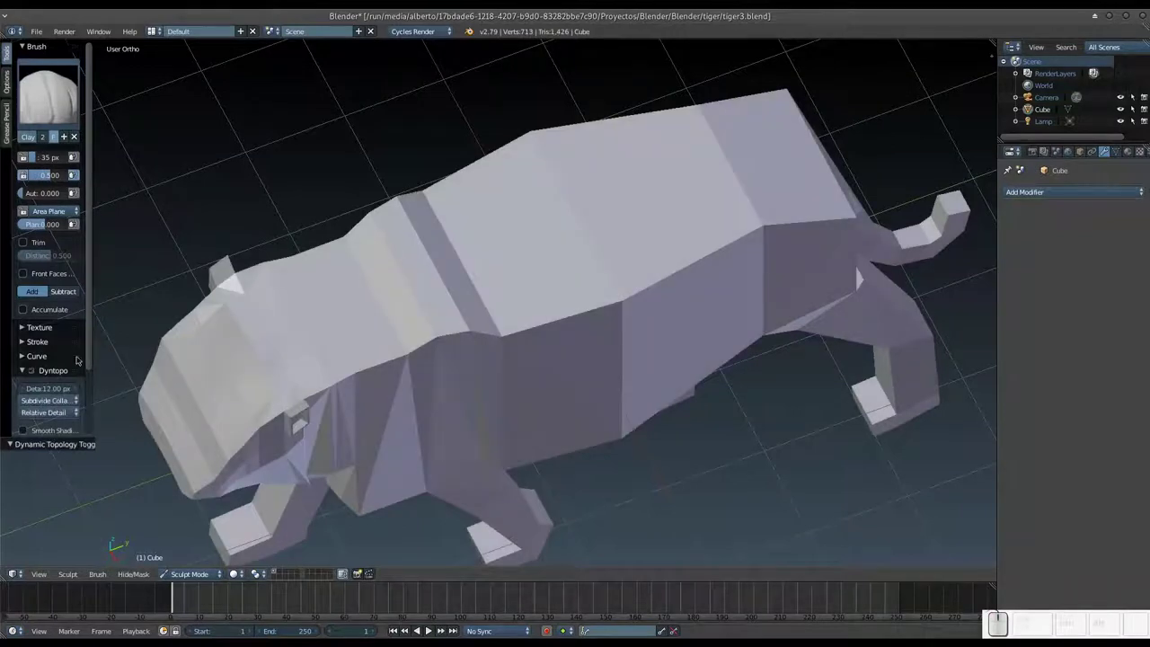
drag(90, 348, 52, 417)
click(23, 417)
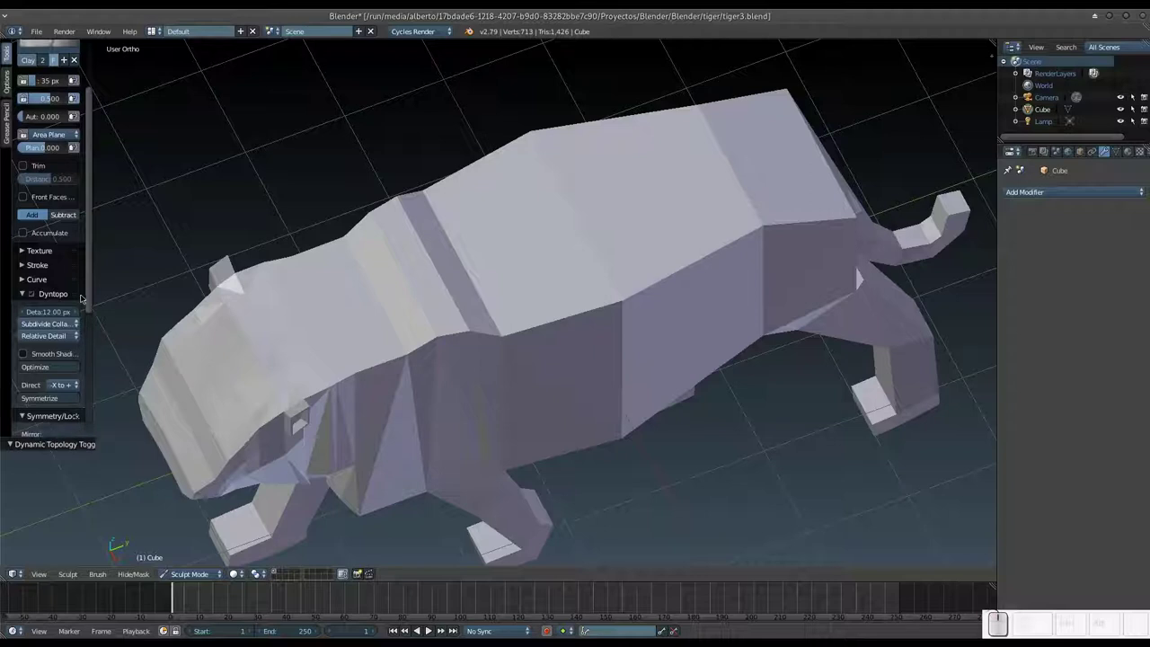
drag(91, 300, 99, 315)
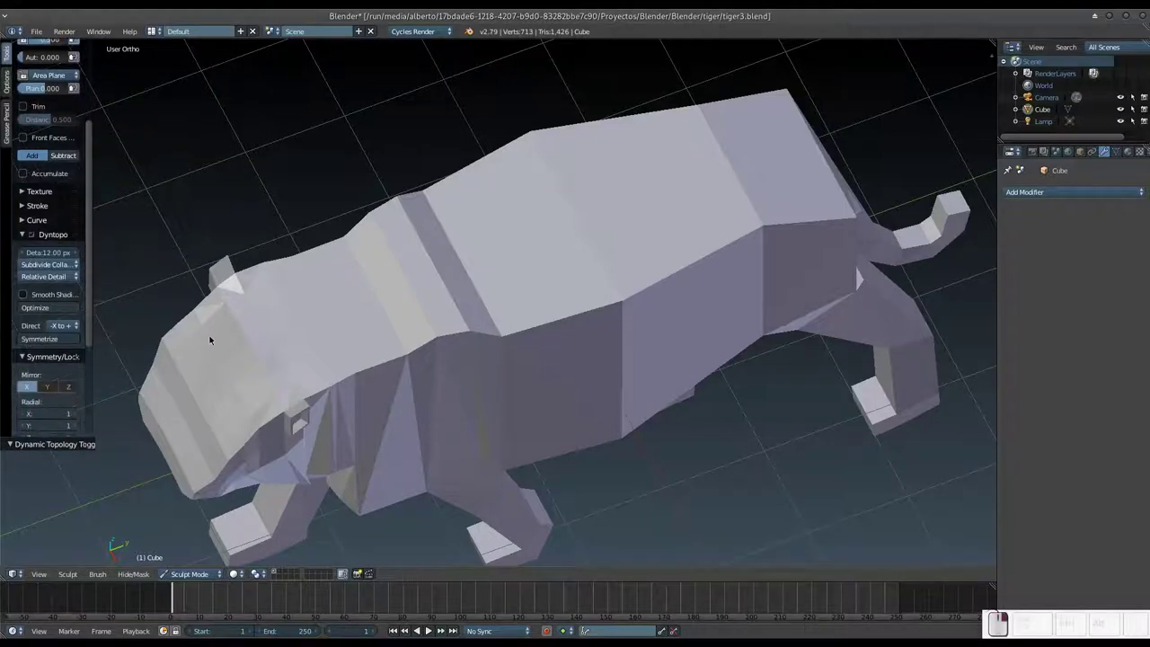
drag(468, 317, 538, 367)
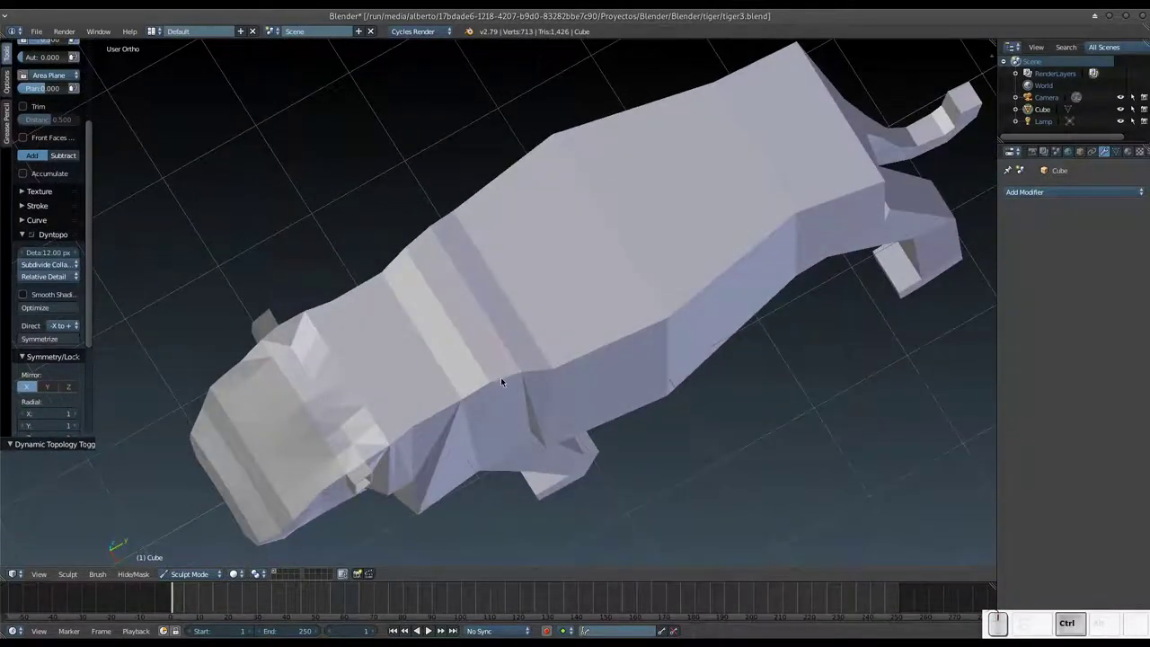
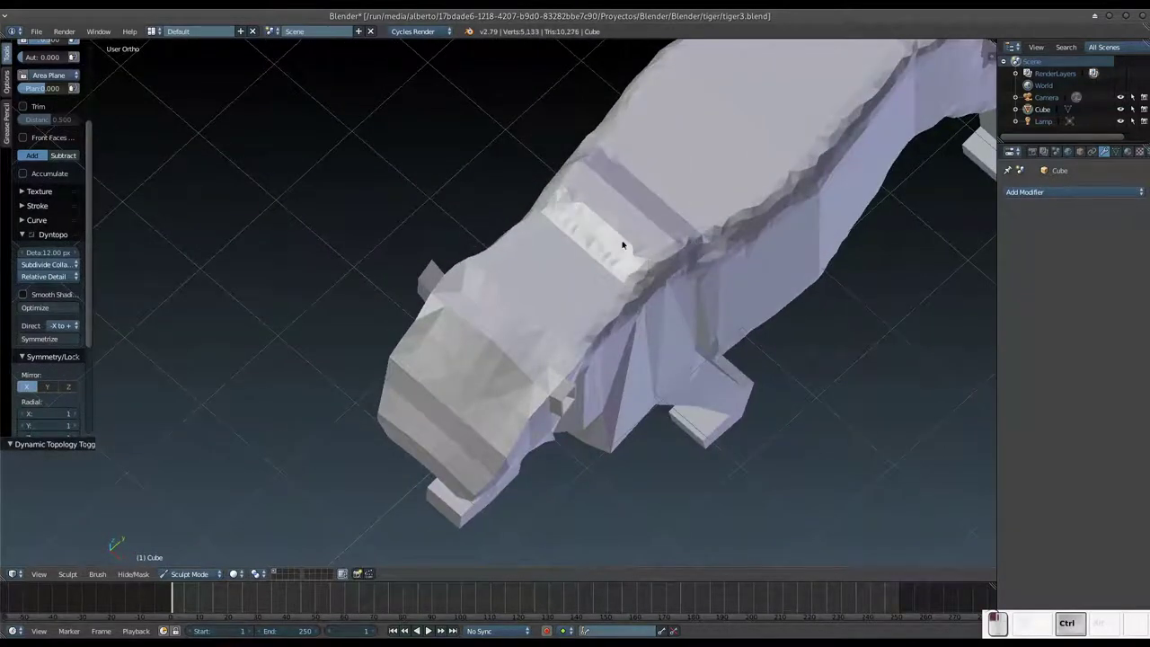
Step: Sculpt the tiger's neck and shoulders and round off its back
drag(600, 170, 629, 189)
middle_click(633, 237)
middle_click(625, 246)
drag(615, 259, 656, 305)
drag(649, 312, 637, 246)
drag(627, 264, 595, 246)
drag(596, 258, 650, 307)
Step: Shape the shoulders, smooth the body's side and sculpt the belly underside
drag(683, 252, 532, 306)
drag(532, 306, 576, 312)
drag(587, 311, 654, 278)
drag(653, 278, 576, 259)
middle_click(578, 346)
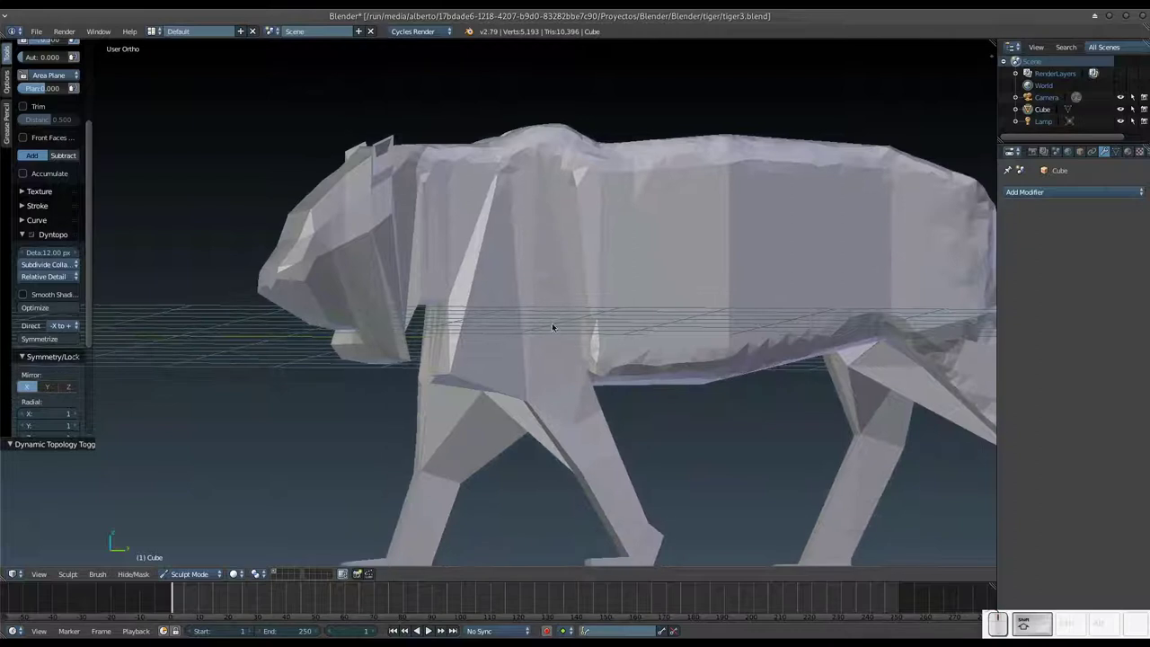
drag(545, 314, 531, 278)
click(539, 257)
drag(589, 258, 574, 284)
Step: Build up the tiger's chest, including the area between the front legs
middle_click(573, 284)
drag(565, 286, 581, 270)
drag(593, 276, 544, 358)
middle_click(546, 368)
click(514, 375)
click(518, 375)
drag(513, 367, 542, 334)
Step: Resize the brush and sculpt the chest between the front legs and one front leg
click(544, 342)
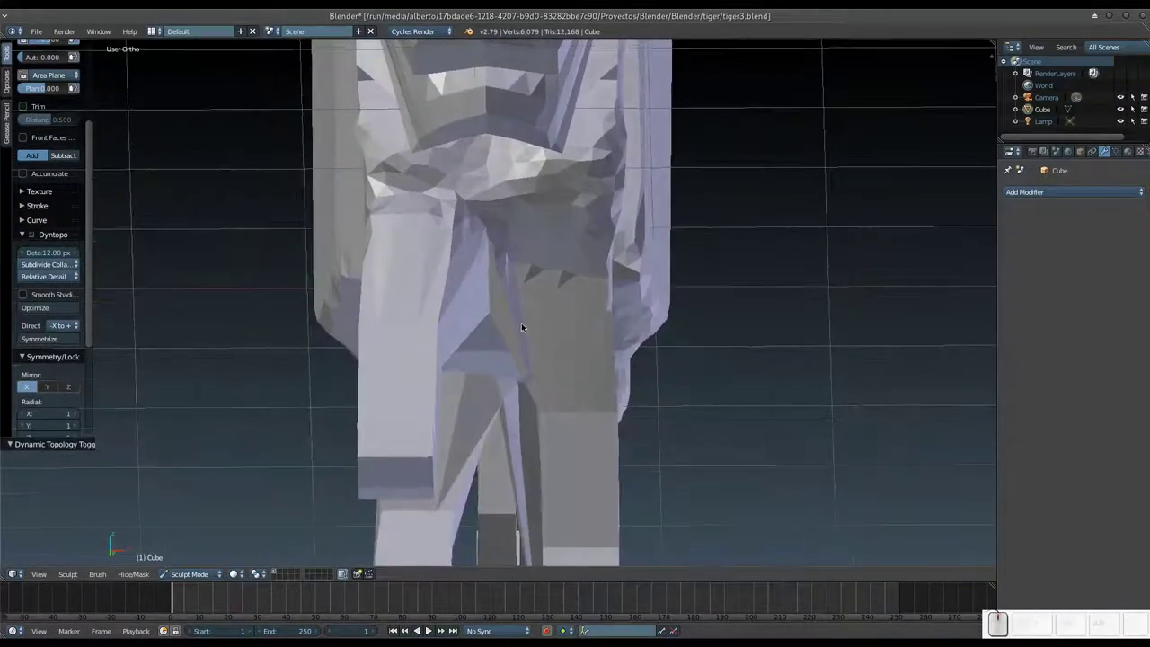
key(f)
click(519, 336)
drag(485, 246, 433, 348)
drag(435, 352, 412, 433)
click(436, 386)
click(471, 359)
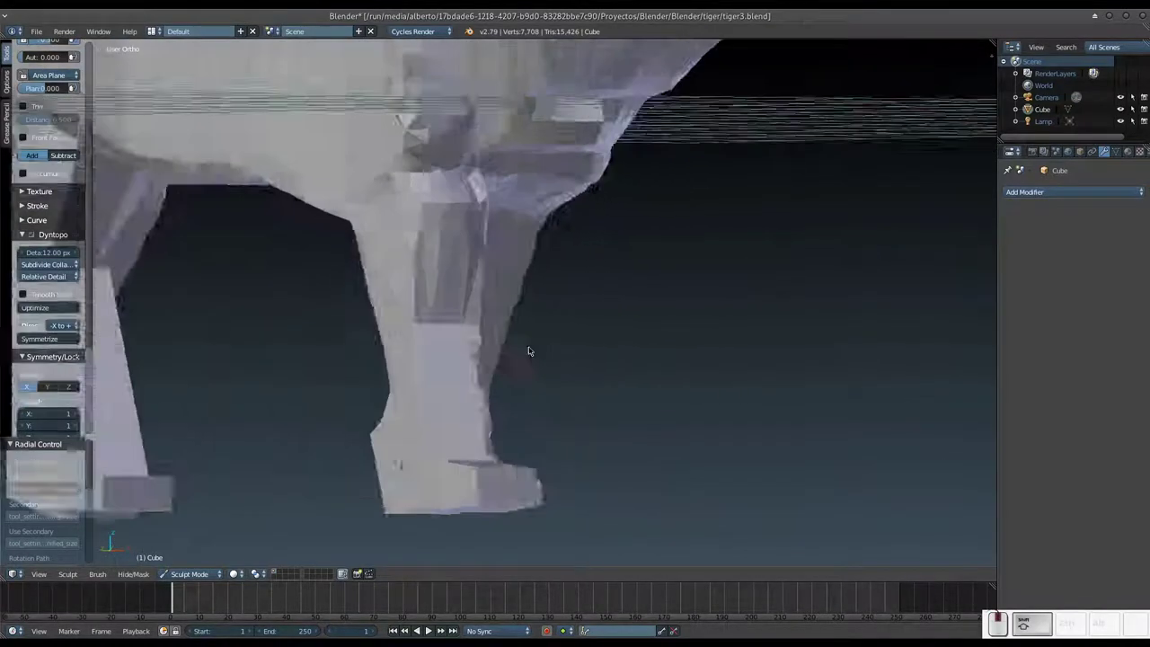
drag(424, 185, 453, 391)
Step: Round off the front paws and smooth both front legs from several angles
middle_click(448, 406)
middle_click(429, 445)
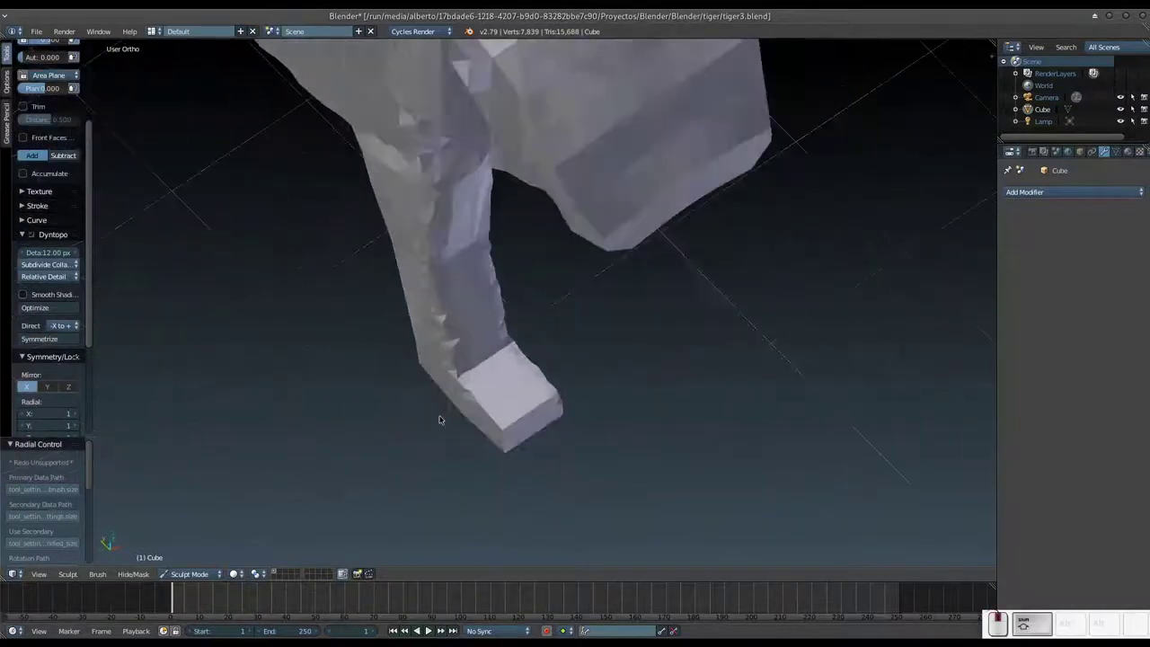
drag(467, 377, 463, 331)
drag(477, 325, 532, 256)
middle_click(534, 254)
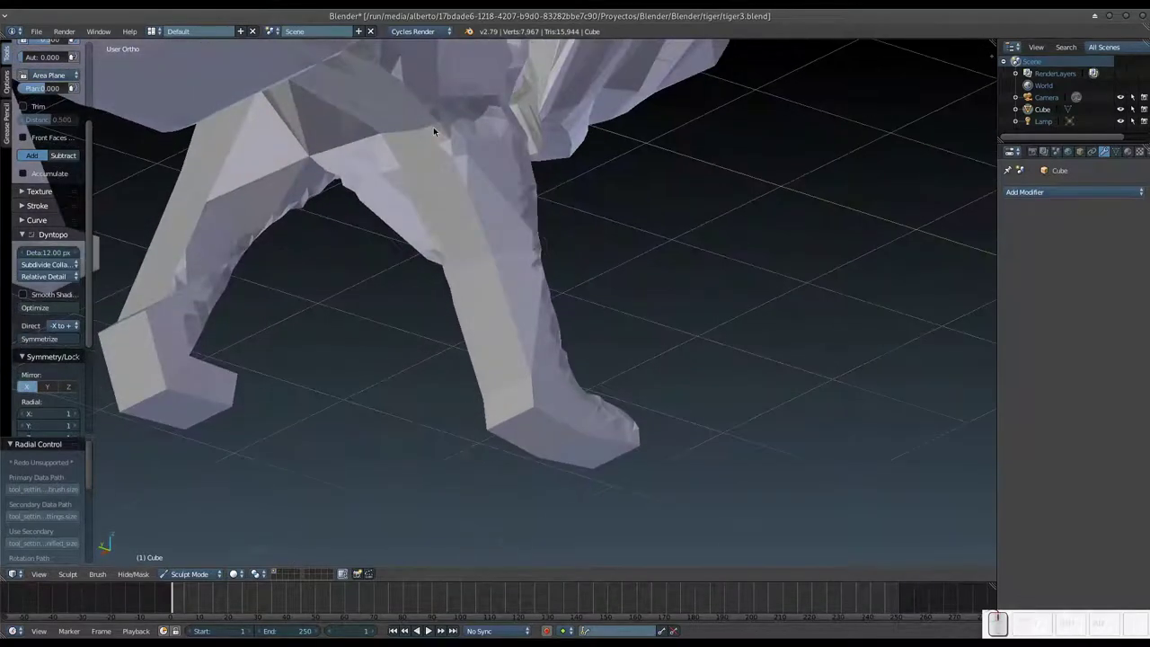
drag(406, 80, 604, 382)
middle_click(604, 381)
drag(442, 374, 399, 379)
drag(331, 368, 463, 207)
drag(488, 205, 512, 166)
click(509, 163)
click(507, 158)
Step: Sculpt the inner side and top of the front leg, then work the chest with a resized brush
drag(545, 113, 446, 166)
drag(446, 165, 402, 106)
drag(403, 93, 410, 131)
key(f)
click(417, 155)
drag(401, 115, 513, 207)
middle_click(512, 207)
drag(503, 211, 628, 231)
middle_click(630, 247)
middle_click(598, 234)
drag(542, 190, 568, 198)
Step: Shape the chest between the legs and smooth the inner front leg with a resized brush
middle_click(551, 208)
click(583, 177)
middle_click(549, 317)
drag(553, 337, 618, 200)
drag(616, 148, 565, 280)
drag(577, 307, 577, 298)
click(583, 299)
key(f)
drag(577, 313, 628, 303)
drag(615, 338, 632, 332)
Step: Sculpt the chest under the tiger's neck from two angles
middle_click(633, 332)
drag(506, 312, 523, 324)
middle_click(531, 335)
drag(598, 300, 631, 286)
Step: Reshape the tiger's legs and smooth their surfaces while orbiting around them
middle_click(616, 298)
drag(666, 260, 527, 200)
middle_click(528, 204)
drag(480, 152, 574, 273)
middle_click(580, 311)
drag(505, 230, 574, 388)
middle_click(575, 387)
middle_click(552, 360)
middle_click(550, 297)
drag(544, 267, 551, 380)
Step: Continue sculpting the leg from several viewpoints, zooming in closer
middle_click(559, 392)
middle_click(541, 358)
drag(513, 332, 500, 340)
middle_click(522, 339)
click(474, 350)
right_click(475, 351)
middle_click(528, 329)
drag(505, 210, 392, 342)
middle_click(412, 342)
scroll(up, 3)
Step: Sculpt and round off the paw from close up on both sides
drag(456, 175, 405, 270)
middle_click(404, 270)
scroll(up, 3)
drag(382, 324, 399, 357)
scroll(up, 3)
drag(411, 409, 510, 366)
middle_click(514, 359)
middle_click(551, 370)
drag(542, 370, 592, 344)
drag(602, 340, 524, 348)
Step: Smooth the leg and round off the front paw
middle_click(523, 346)
drag(474, 320, 530, 306)
drag(518, 310, 503, 359)
middle_click(502, 360)
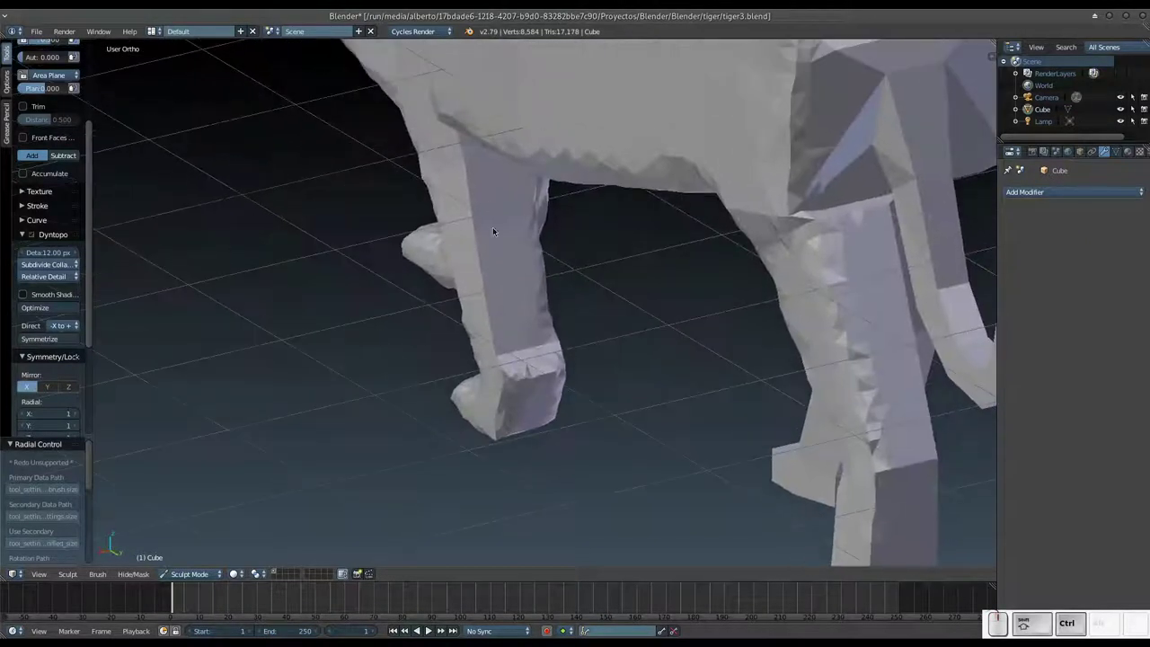
drag(451, 137, 459, 349)
middle_click(469, 338)
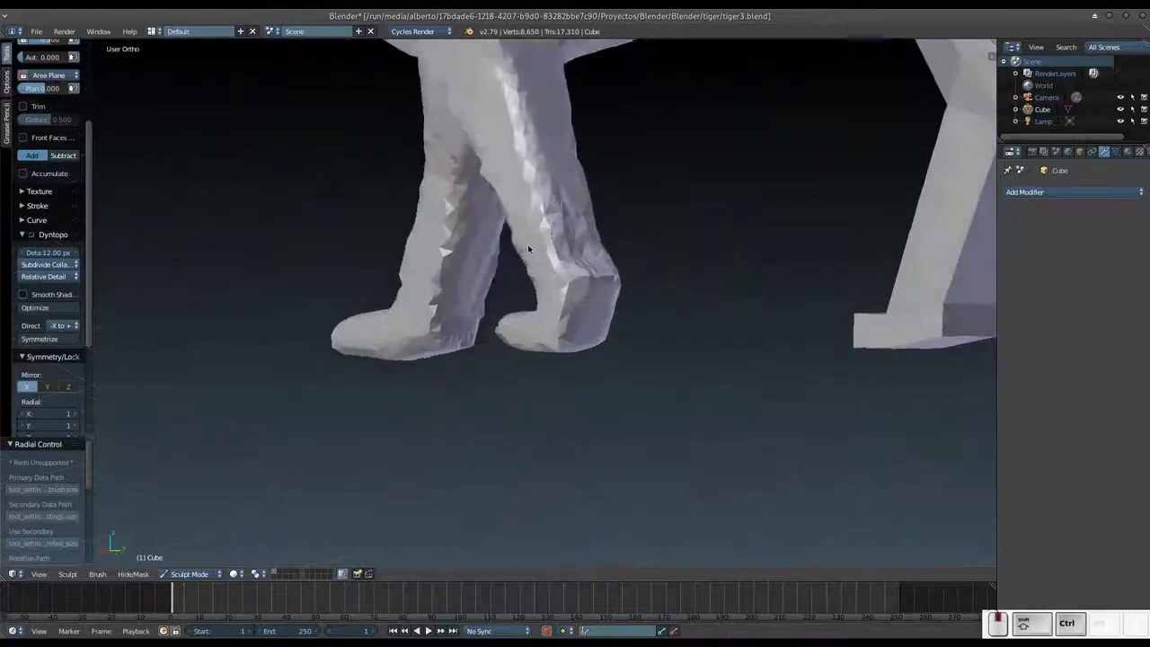
Step: Smooth the legs above the paws and round the paw tips
drag(555, 288, 586, 291)
drag(562, 280, 537, 235)
drag(485, 154, 535, 293)
drag(532, 302, 593, 302)
drag(597, 328, 597, 351)
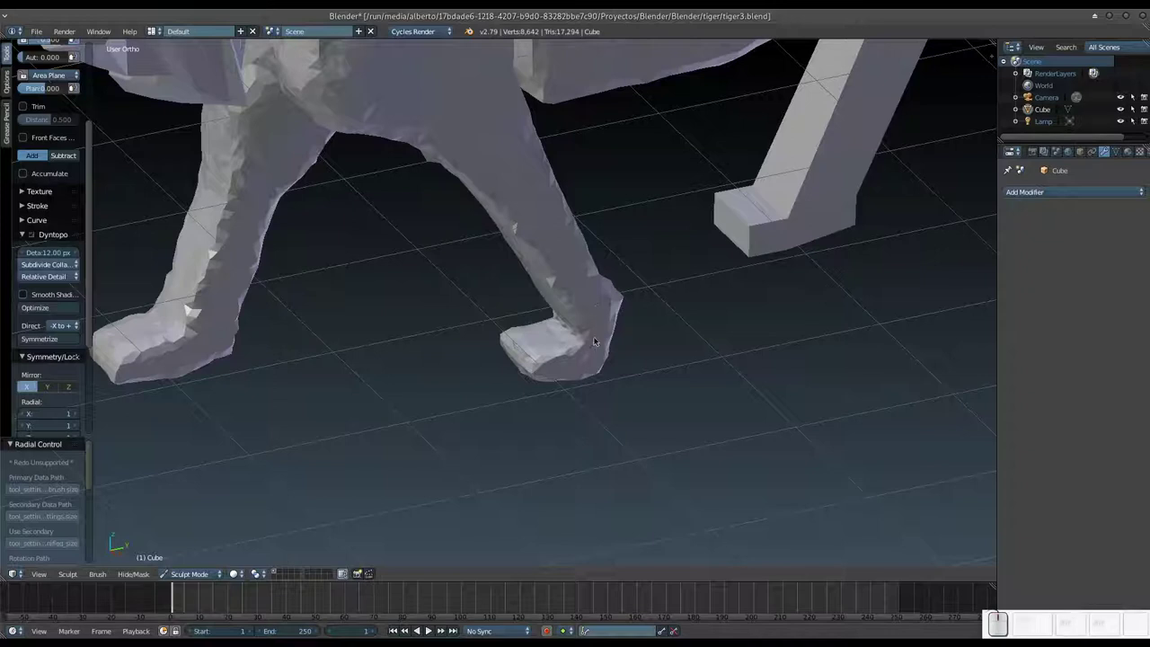
middle_click(598, 341)
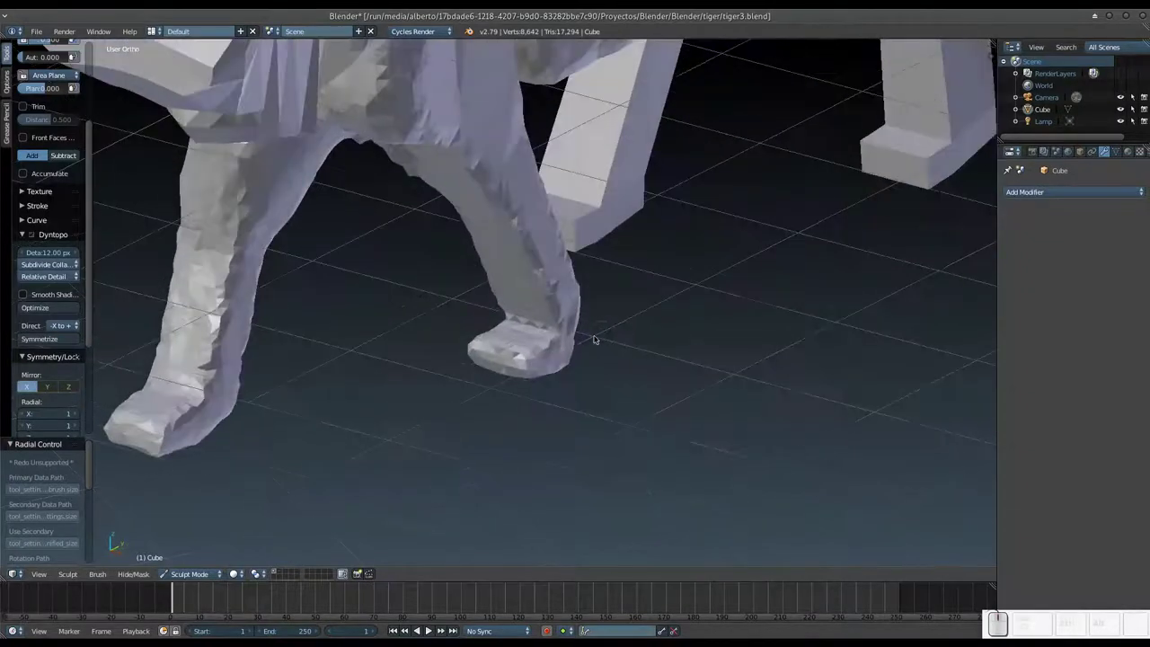
Step: Round off the paw and smooth the leg above it
drag(490, 253, 646, 435)
drag(645, 435, 586, 308)
drag(590, 329, 523, 207)
right_click(535, 299)
drag(518, 209, 584, 353)
drag(584, 353, 612, 356)
drag(612, 356, 575, 323)
Step: Sculpt the leg into shape from several angles
middle_click(591, 315)
middle_click(632, 273)
drag(637, 301, 581, 401)
drag(581, 402, 625, 357)
drag(625, 357, 612, 250)
middle_click(591, 310)
drag(554, 214, 480, 298)
drag(514, 322, 603, 199)
drag(628, 195, 584, 216)
drag(570, 266, 625, 279)
drag(612, 296, 628, 269)
Step: Shape the tiger's head, rounding the face and smoothing its front
middle_click(614, 279)
middle_click(609, 248)
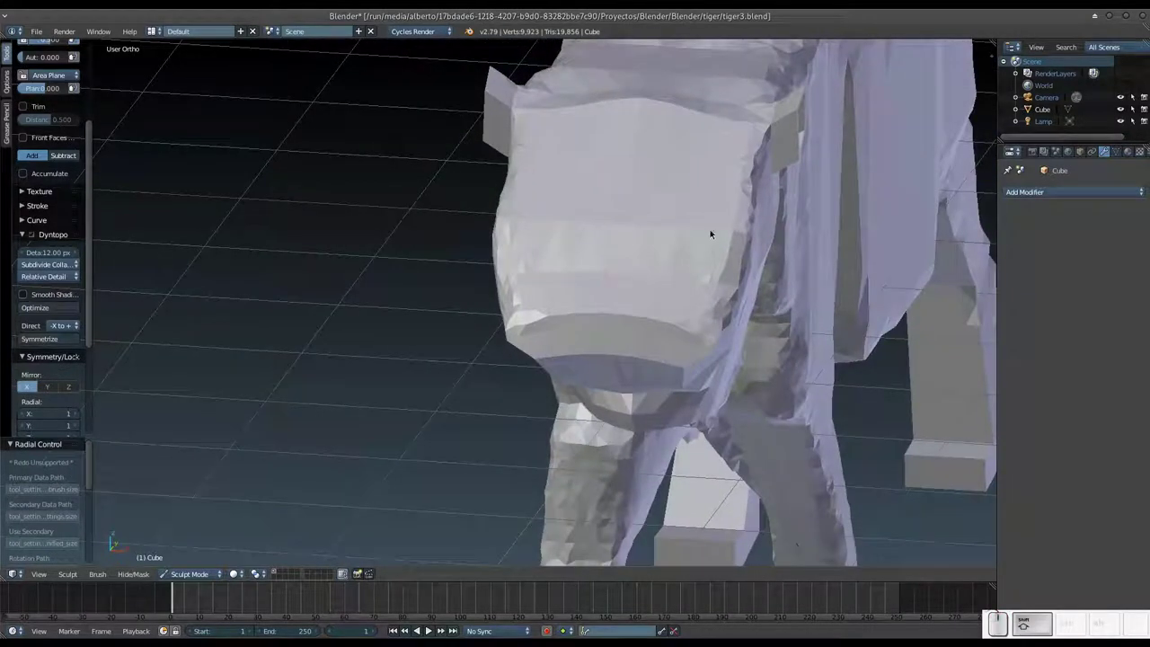
drag(740, 213, 556, 310)
drag(574, 288, 609, 250)
drag(573, 236, 549, 318)
drag(574, 331, 582, 354)
middle_click(583, 360)
drag(634, 262, 574, 376)
middle_click(594, 355)
drag(581, 291, 635, 261)
middle_click(635, 261)
drag(659, 255, 581, 257)
drag(563, 268, 497, 317)
drag(495, 325, 494, 327)
Step: Sculpt the muzzle and smooth the face, checking it from the front
middle_click(497, 318)
drag(477, 196, 576, 243)
drag(576, 244, 655, 227)
drag(655, 228, 602, 211)
drag(596, 196, 590, 234)
drag(590, 234, 573, 287)
click(573, 287)
drag(560, 282, 652, 336)
middle_click(654, 349)
drag(562, 320, 634, 304)
middle_click(638, 304)
middle_click(665, 236)
drag(737, 238, 615, 258)
Step: Save the sculpt under the incremented name tiger4.blend
key(ctrl+shift+s)
key(KP_Add)
key(KP_Enter)
middle_click(606, 273)
Step: Bring up the file browser to open a reference image
click(589, 270)
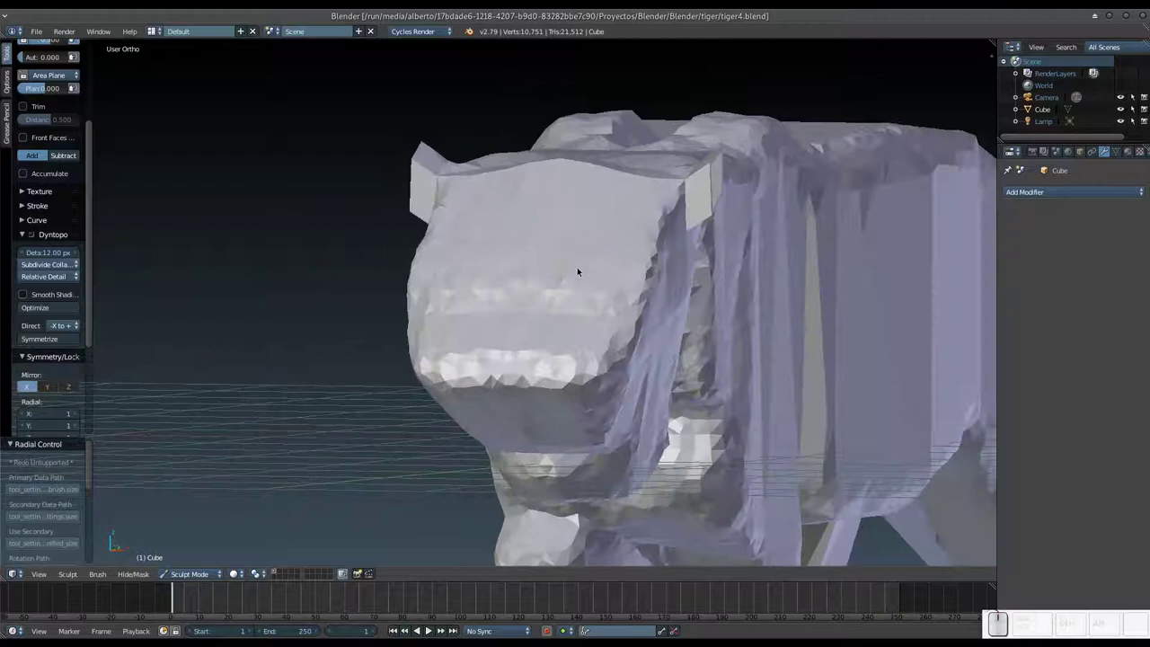
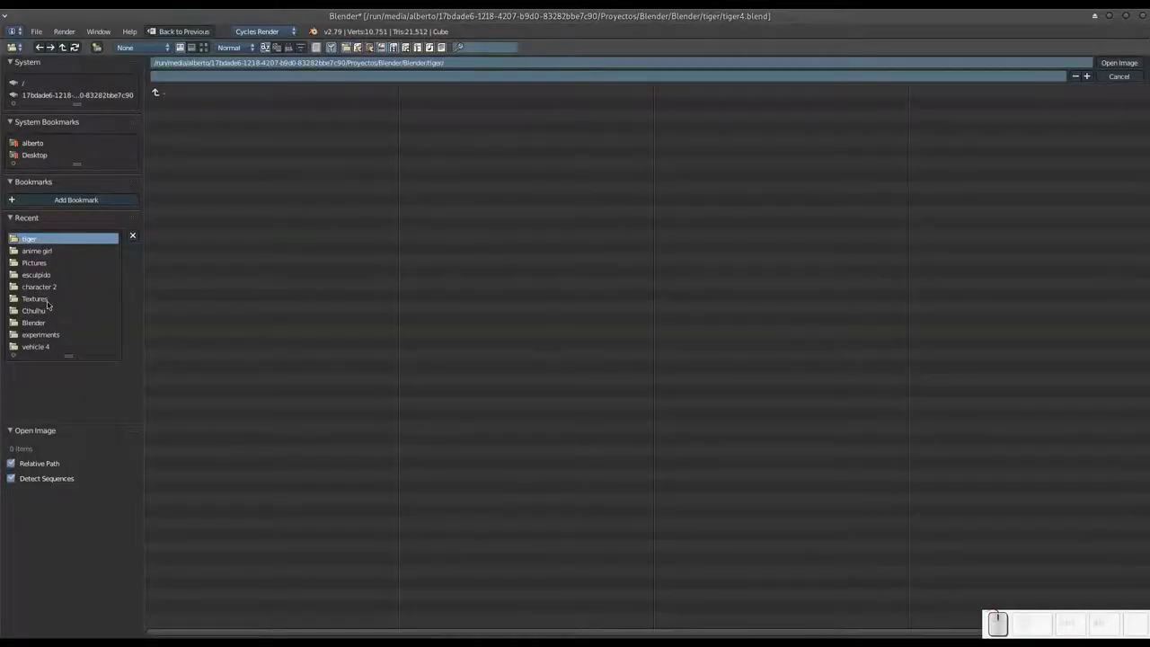
Step: Load tiger side.jpg from Pictures as the reference image beside the model
click(48, 265)
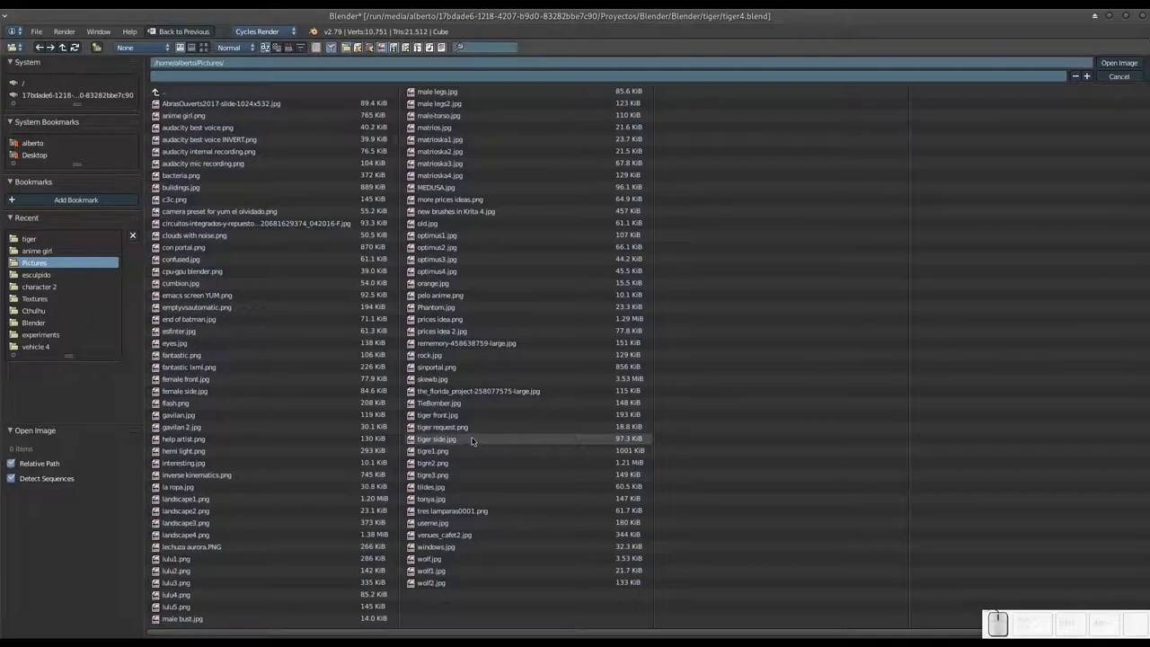
click(477, 438)
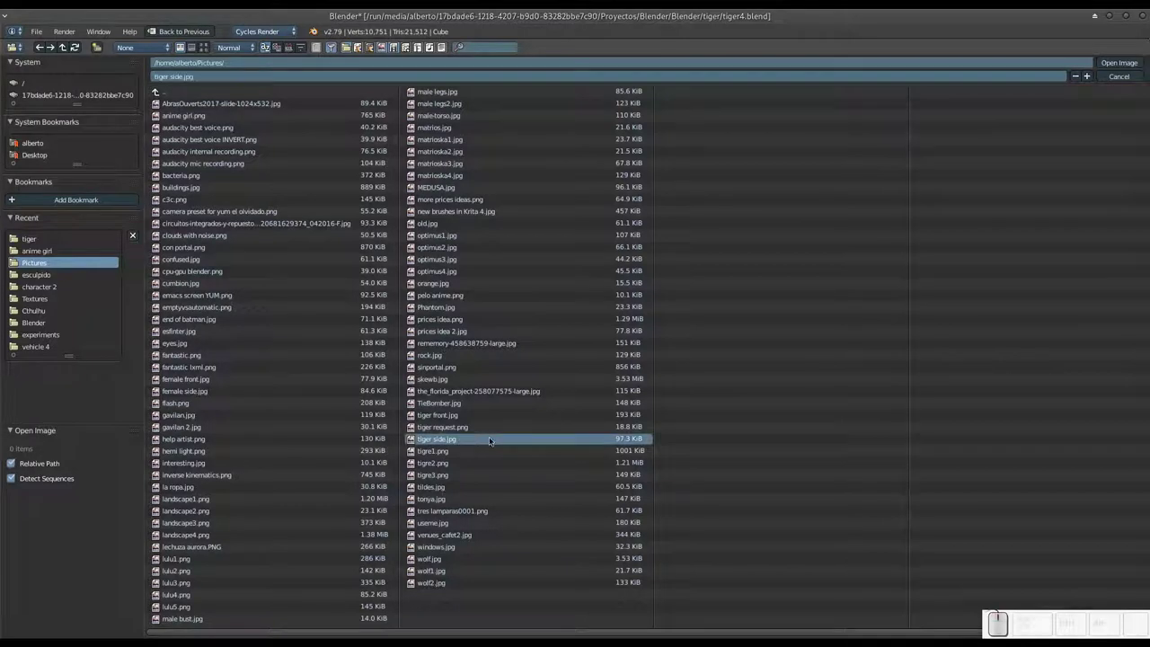
click(1115, 65)
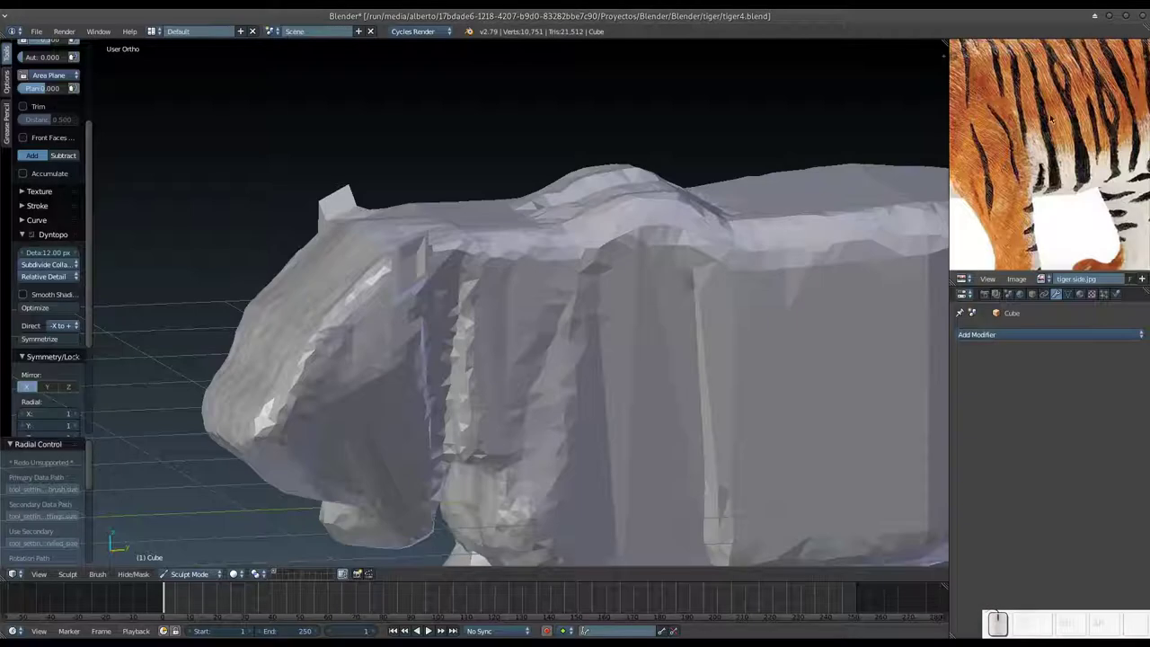
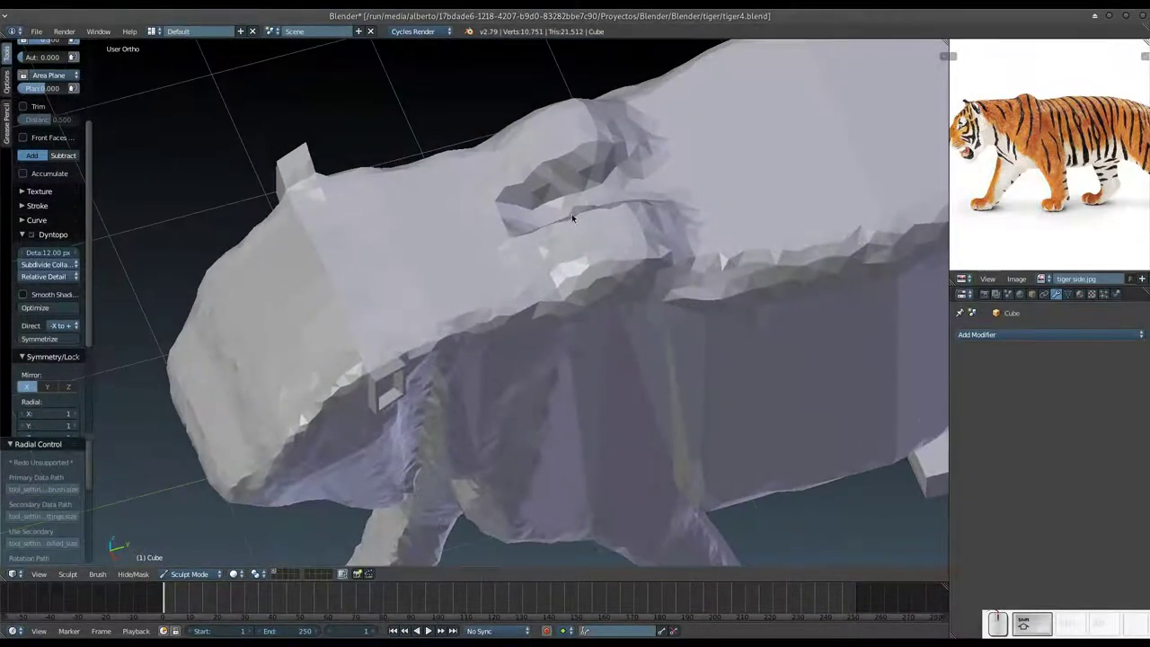
Step: Carve Dyntopo strokes into the top of the tiger's head near the shoulders
drag(508, 173, 495, 179)
middle_click(496, 179)
click(499, 219)
middle_click(505, 270)
click(530, 261)
drag(560, 267, 631, 272)
Step: Adjust the brush size, stroke the top of the head, then undo the strokes
key(f)
click(631, 272)
middle_click(637, 263)
key(f)
click(644, 276)
drag(644, 251, 644, 252)
key(ctrl+z)
key(ctrl+z)
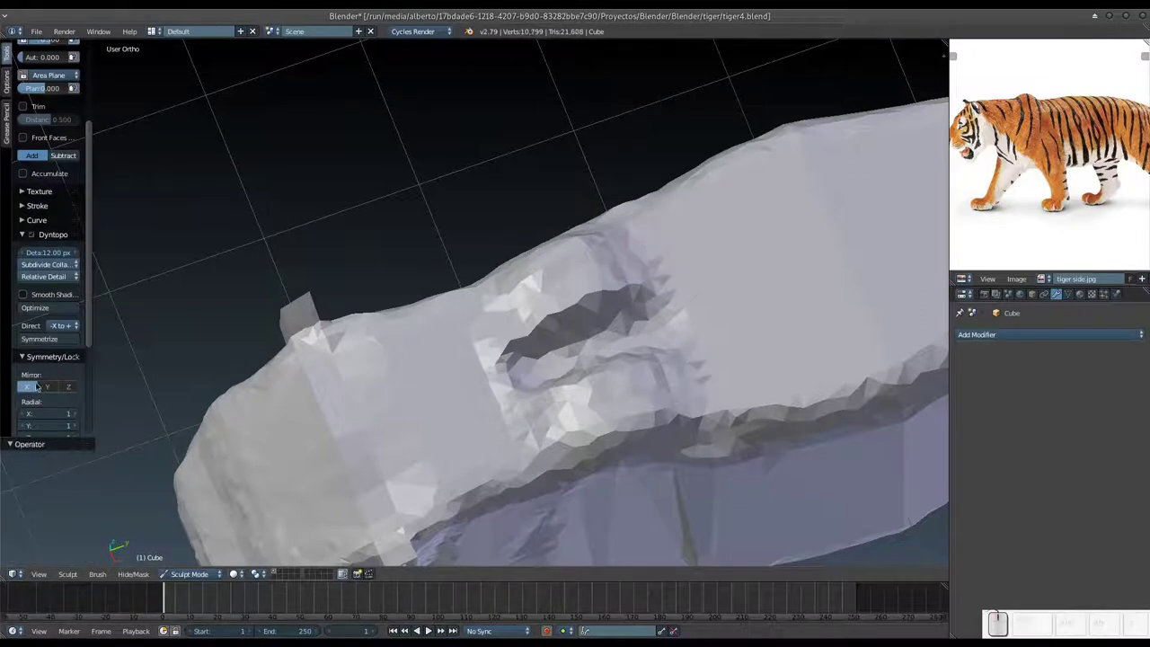
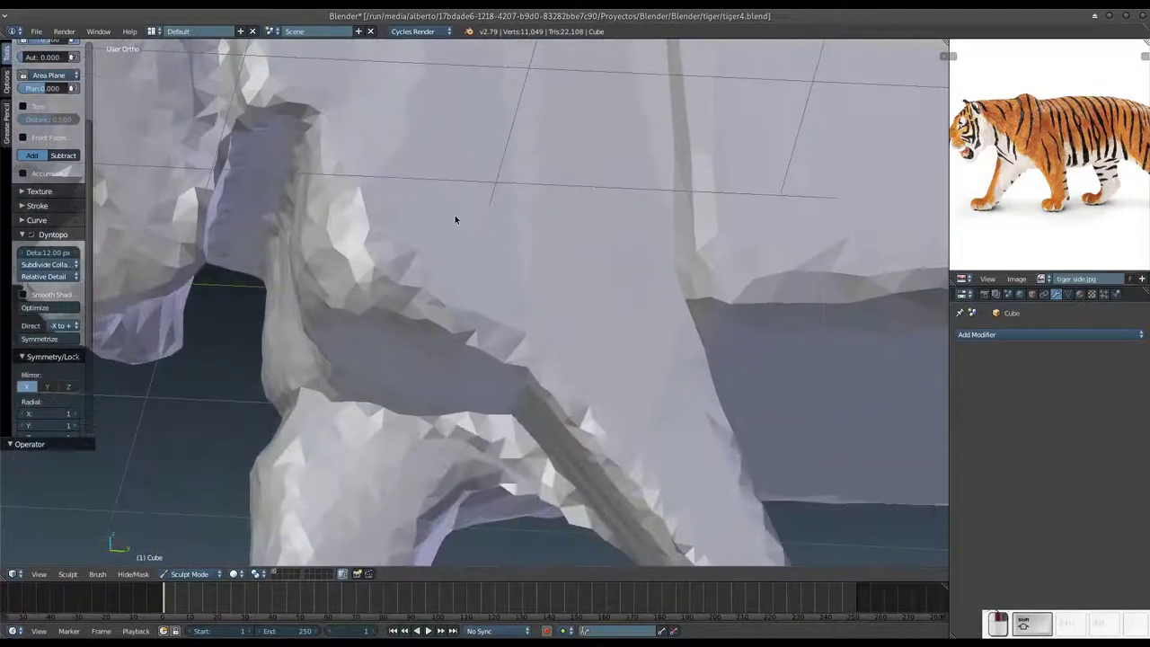
Step: Carve finer detail into the fold where the leg meets the body
drag(390, 177, 413, 303)
click(463, 305)
drag(525, 225, 561, 297)
drag(557, 284, 552, 159)
drag(458, 149, 545, 311)
right_click(545, 311)
drag(545, 311, 570, 403)
drag(584, 339, 588, 249)
Step: Resize the brush and build up the ear shape, reshaping the head beside it
middle_click(601, 257)
middle_click(636, 200)
key(f)
click(624, 260)
drag(610, 233, 622, 200)
drag(616, 196, 594, 224)
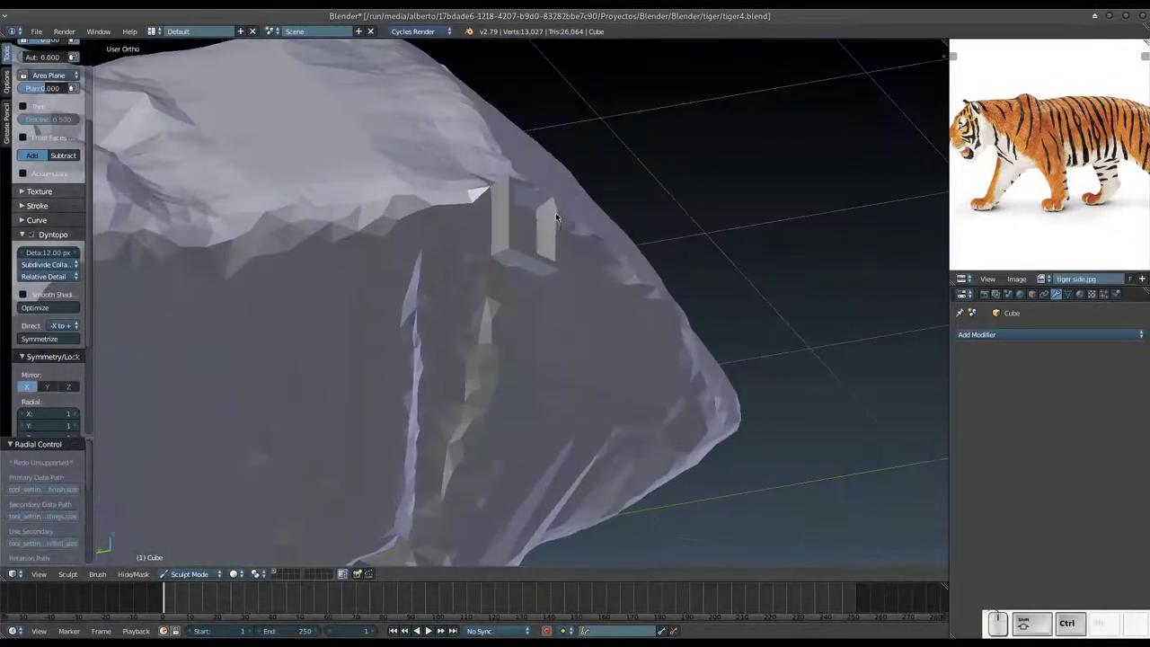
drag(553, 208, 547, 266)
drag(604, 329, 616, 337)
drag(631, 333, 658, 287)
middle_click(658, 286)
drag(647, 284, 613, 270)
middle_click(613, 269)
drag(615, 272, 600, 251)
middle_click(600, 251)
Step: Sculpt along the side of the head, smooth the facets and dab detail around the ear
drag(598, 248, 612, 209)
drag(607, 213, 637, 237)
drag(633, 237, 628, 230)
drag(628, 230, 708, 214)
middle_click(554, 278)
middle_click(616, 327)
middle_click(581, 316)
middle_click(483, 271)
drag(444, 215, 504, 196)
click(499, 216)
click(499, 275)
Step: Reshape the ear edges and smooth the head around the ear
key(KP_Add)
drag(559, 338, 557, 308)
drag(552, 311, 539, 330)
click(545, 339)
drag(632, 257, 586, 257)
middle_click(586, 257)
drag(622, 179, 666, 145)
Step: Sculpt the crease behind the ear and refine the inner ear shape
middle_click(667, 146)
drag(636, 173, 663, 180)
drag(663, 179, 587, 171)
drag(580, 184, 587, 130)
drag(592, 140, 596, 151)
middle_click(588, 163)
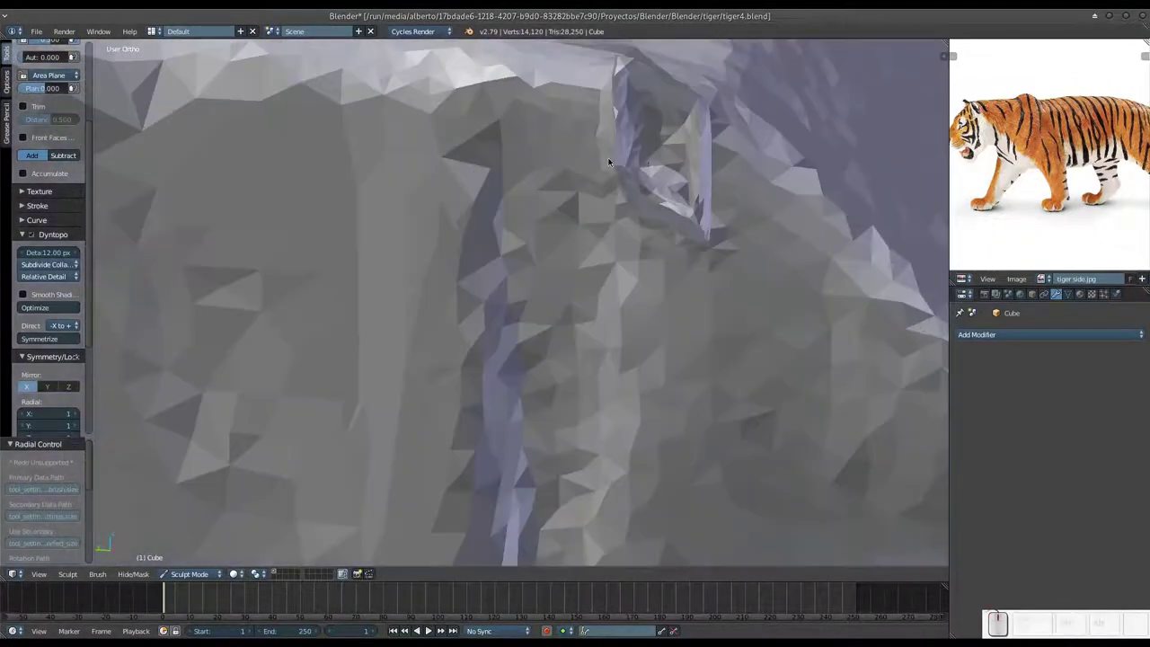
drag(649, 149, 647, 200)
middle_click(646, 199)
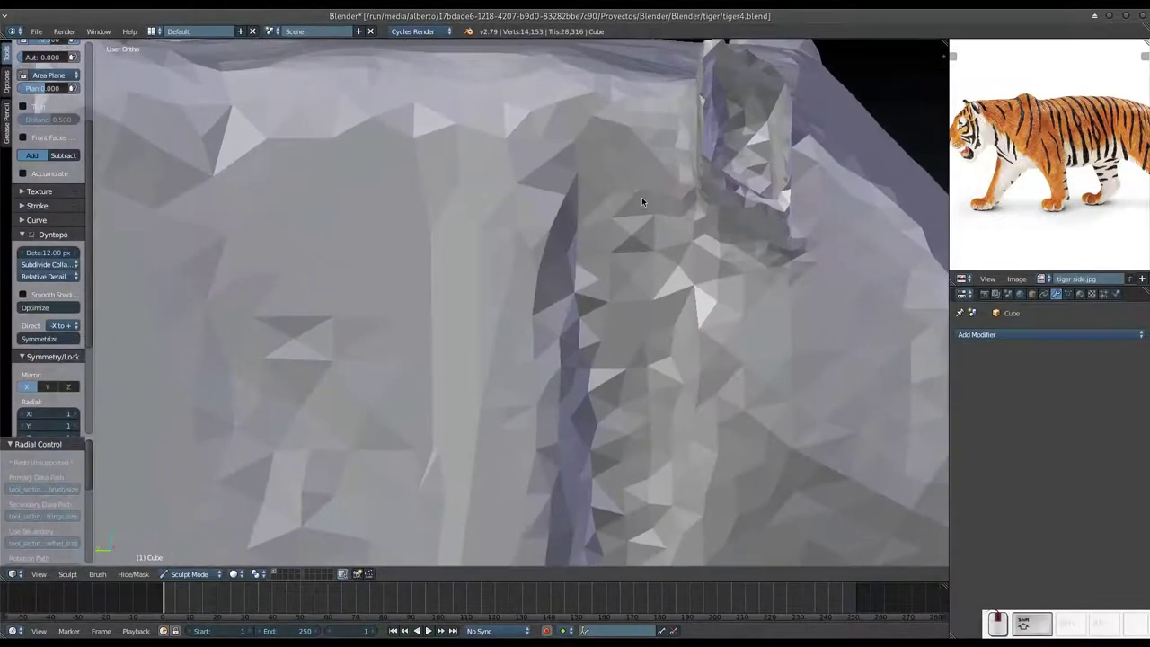
Step: Dab detail across the tiger's body outline while orbiting toward the underside
key(KP_Subtract)
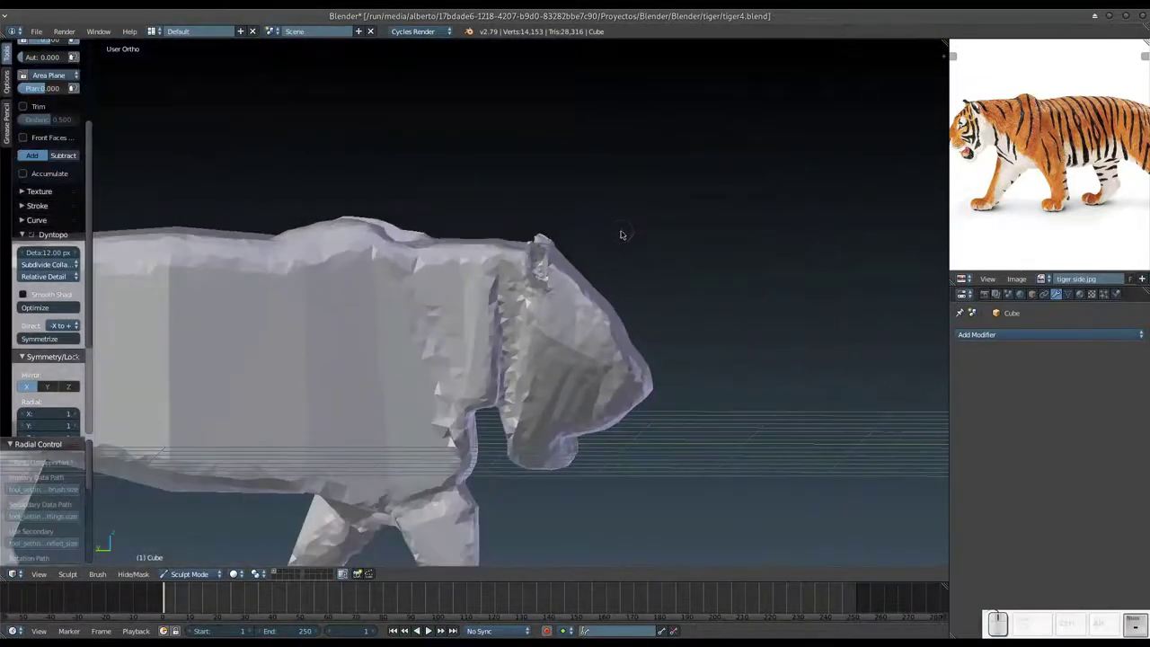
click(457, 330)
middle_click(622, 220)
click(626, 226)
middle_click(635, 196)
drag(646, 225, 657, 230)
click(654, 229)
middle_click(661, 227)
click(625, 279)
middle_click(648, 251)
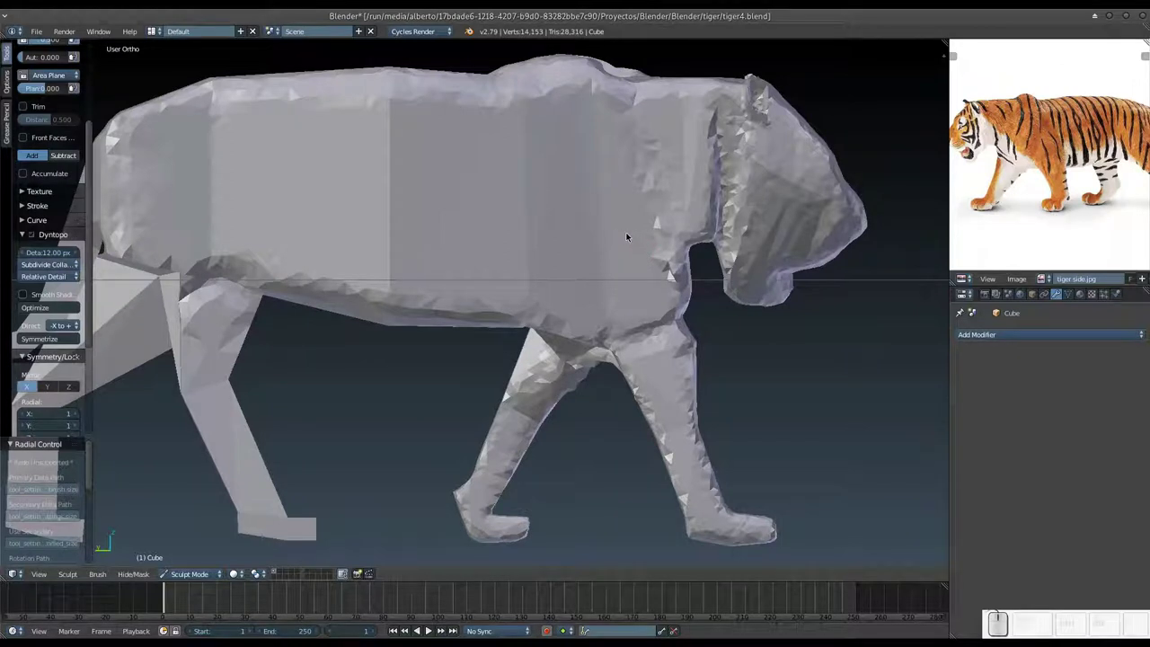
middle_click(614, 288)
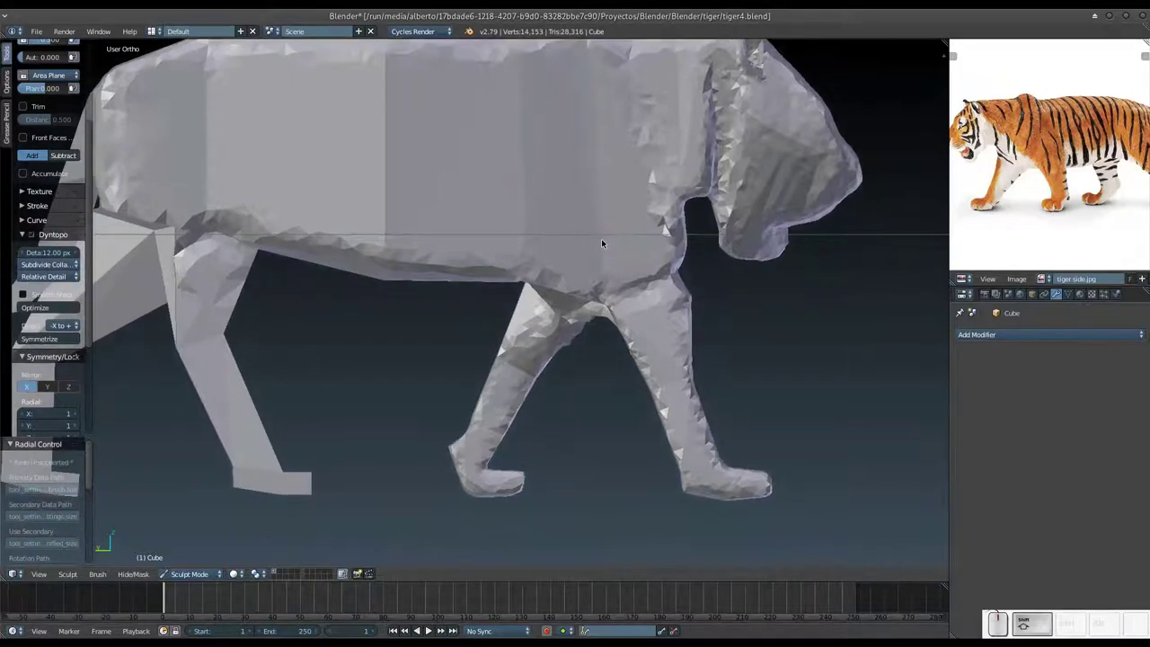
Step: Build up volume on the belly underside and round it out from below
drag(606, 246, 597, 231)
key(f)
click(616, 253)
middle_click(613, 223)
drag(572, 243, 620, 279)
drag(508, 245, 620, 279)
click(537, 268)
drag(515, 288, 485, 245)
middle_click(494, 279)
drag(482, 262, 518, 231)
middle_click(514, 251)
middle_click(630, 262)
middle_click(604, 239)
Step: Smooth the belly surface and fill it out between the legs
drag(489, 324, 698, 317)
drag(678, 304, 564, 188)
drag(570, 196, 555, 258)
drag(495, 307, 592, 267)
drag(525, 136, 475, 229)
drag(474, 229, 636, 357)
drag(637, 357, 685, 332)
middle_click(684, 333)
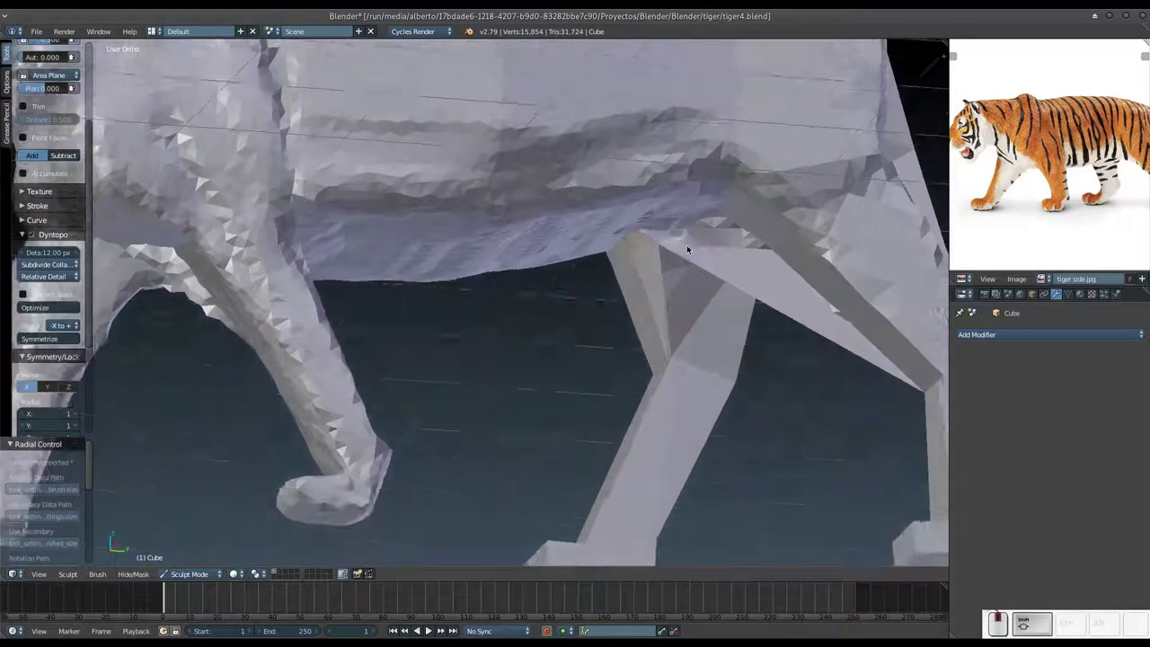
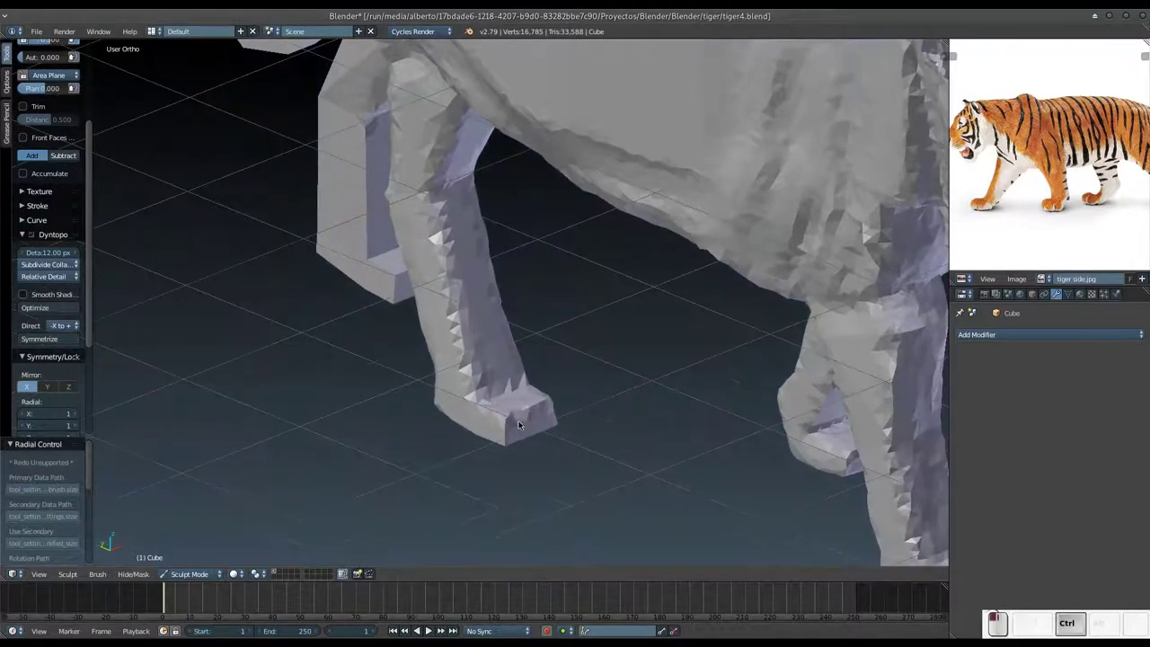
drag(476, 391, 472, 117)
drag(465, 70, 497, 205)
drag(461, 150, 615, 448)
middle_click(614, 449)
drag(613, 472, 630, 417)
middle_click(500, 459)
drag(456, 298, 466, 423)
click(457, 432)
click(450, 408)
click(460, 398)
drag(525, 423, 557, 413)
drag(535, 419, 593, 356)
drag(552, 326, 523, 346)
drag(496, 160, 443, 281)
click(433, 282)
drag(381, 260, 424, 264)
middle_click(424, 264)
drag(433, 121, 410, 398)
middle_click(410, 398)
drag(459, 205, 424, 186)
drag(424, 186, 458, 238)
middle_click(446, 267)
drag(452, 264, 585, 149)
middle_click(586, 149)
drag(613, 135, 556, 151)
middle_click(555, 152)
drag(565, 235, 525, 219)
click(522, 218)
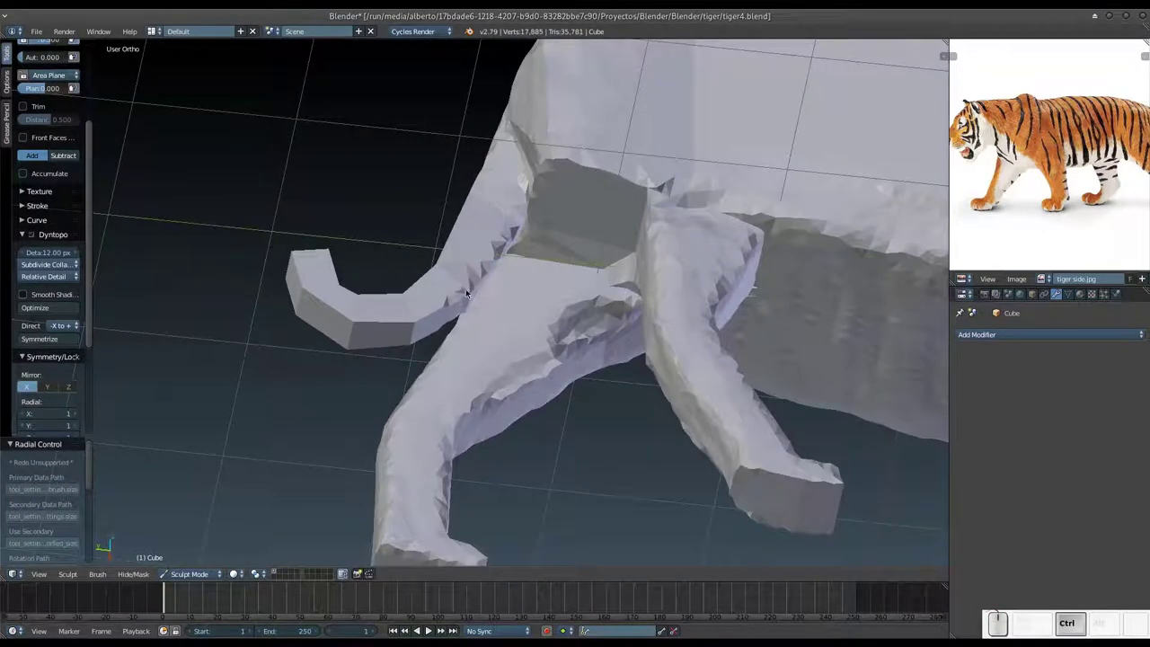
Step: Bend the tail upward and curl its tip with long grab strokes
key(d)
click(470, 283)
key(f)
click(467, 289)
drag(506, 230, 340, 307)
drag(340, 307, 527, 456)
drag(527, 457, 320, 320)
middle_click(320, 321)
drag(311, 337, 432, 403)
middle_click(432, 403)
drag(464, 441, 471, 435)
Step: Smooth the tail surface and refine the hindquarters with dabs of detail
drag(463, 443, 516, 294)
drag(545, 182, 607, 249)
middle_click(608, 250)
drag(619, 275, 606, 297)
click(595, 303)
middle_click(601, 288)
click(591, 308)
middle_click(549, 307)
drag(552, 310, 489, 379)
Step: Smooth the tail base and touch up detail where it joins the body
middle_click(489, 379)
drag(489, 381, 612, 252)
middle_click(612, 252)
click(615, 289)
Step: Smooth the tiger's back and flank with strokes along the full torso side
key(f)
drag(526, 309, 651, 302)
drag(676, 318, 645, 172)
middle_click(645, 172)
drag(629, 143, 590, 257)
key(f)
drag(593, 275, 657, 237)
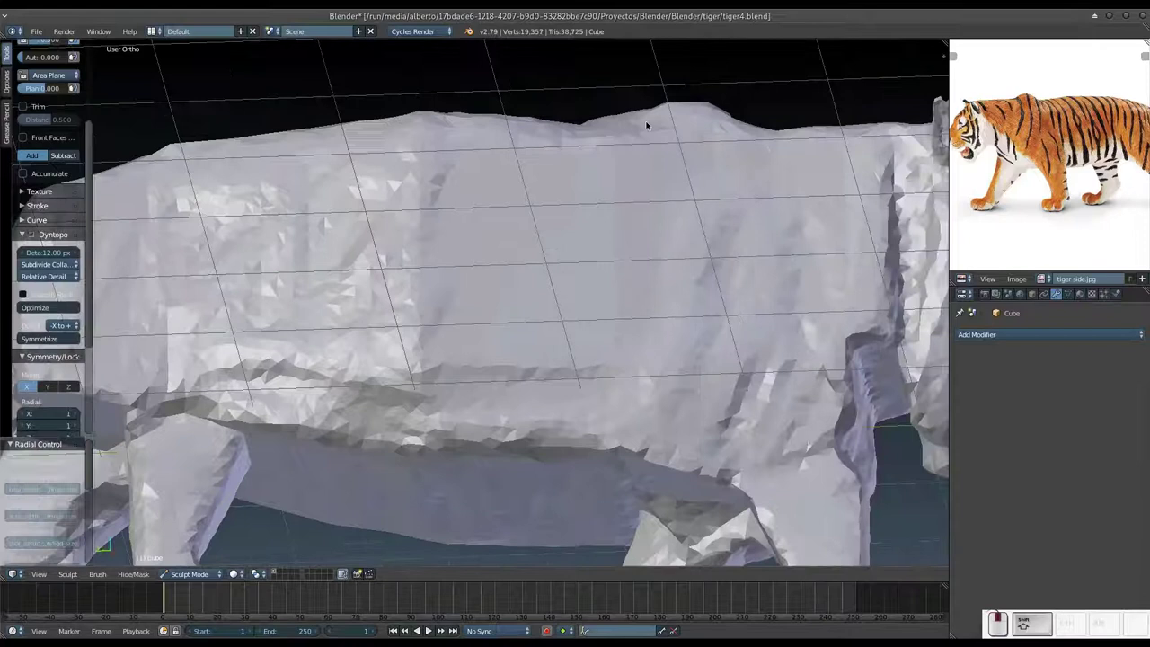
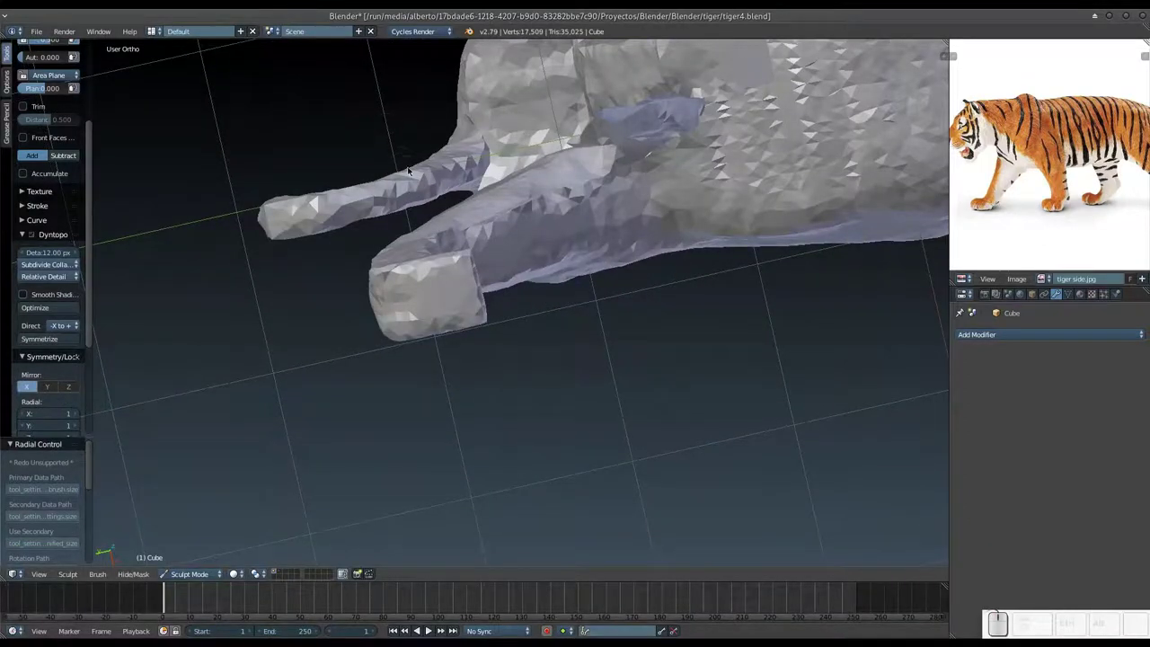
Step: Sculpt the hind leg surface and reshape the hip and rear body above it
drag(410, 185, 606, 133)
drag(607, 133, 602, 354)
middle_click(602, 354)
drag(601, 357, 332, 363)
click(322, 371)
drag(288, 364, 311, 335)
drag(304, 332, 416, 251)
Step: Smooth the hind leg so it flows toward the tail and refine the rear body
drag(407, 226, 519, 149)
drag(520, 146, 593, 307)
click(634, 252)
drag(573, 185, 649, 240)
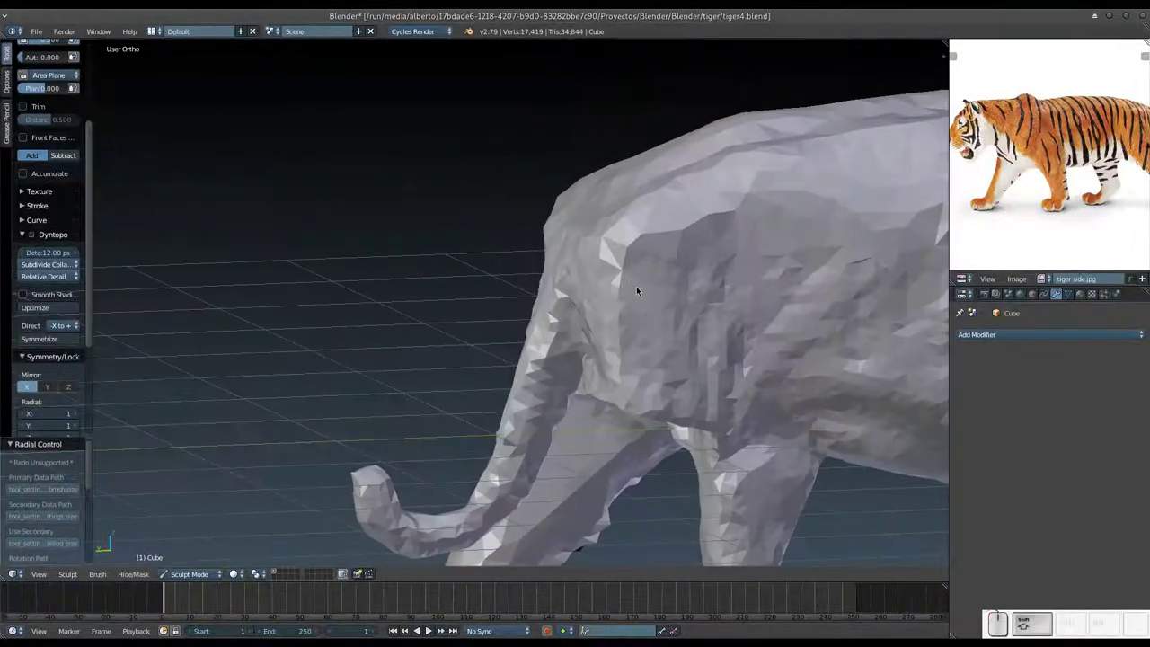
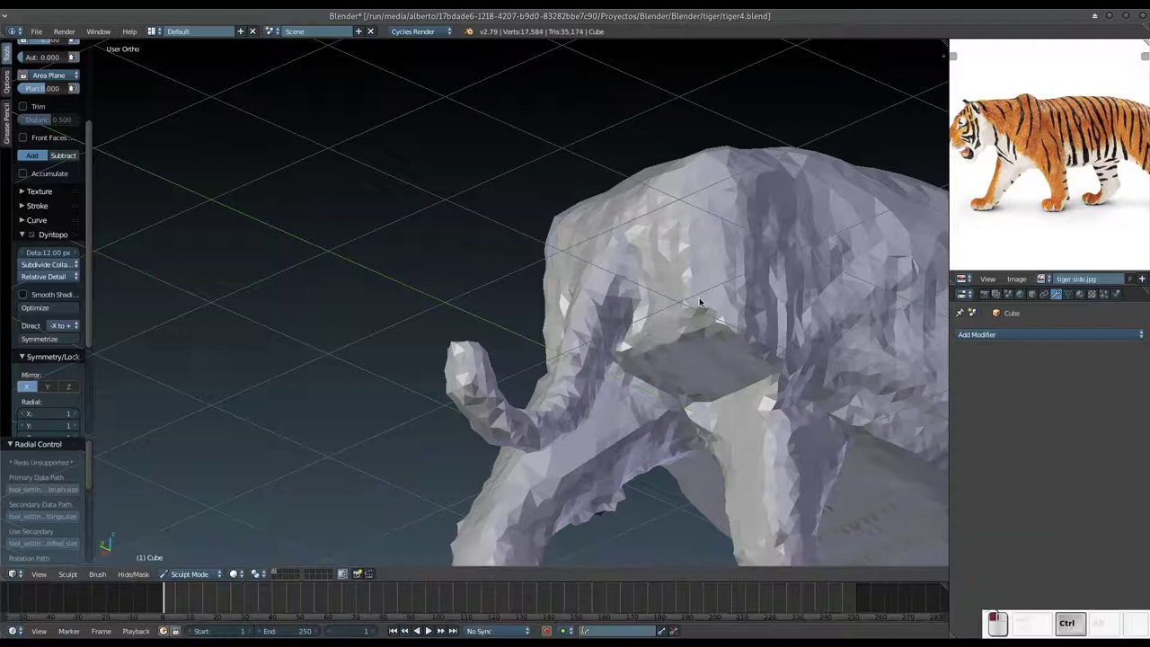
Step: Add volume with repeated dabs at the hip where the hind leg meets the body
click(665, 293)
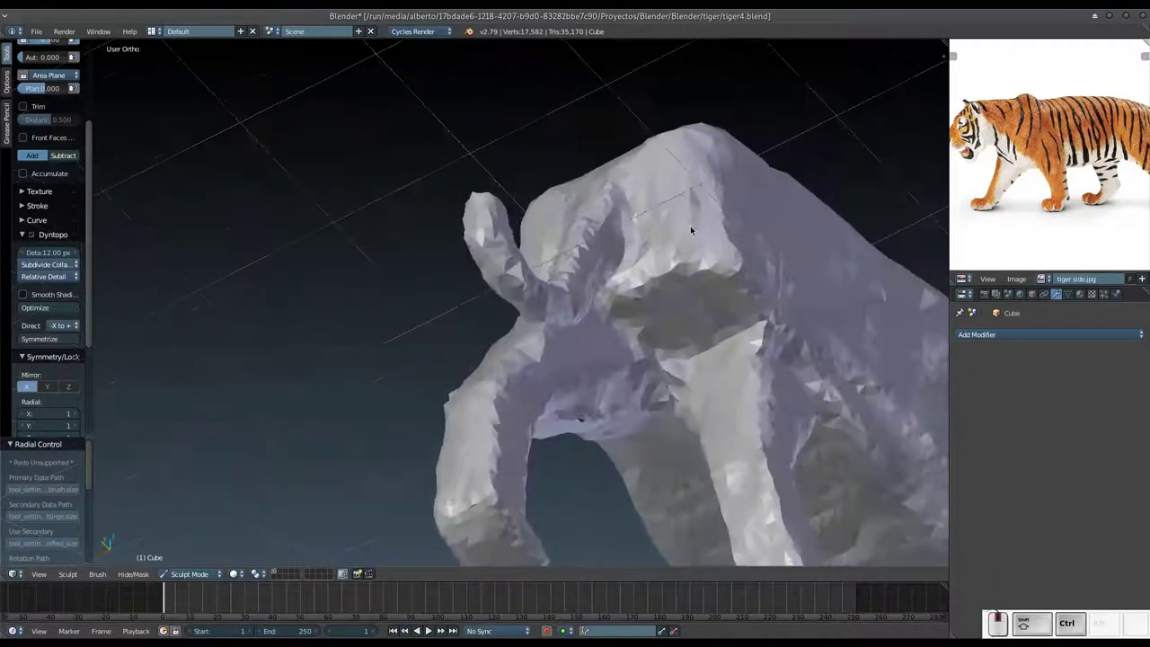
click(745, 308)
click(629, 368)
click(1052, 180)
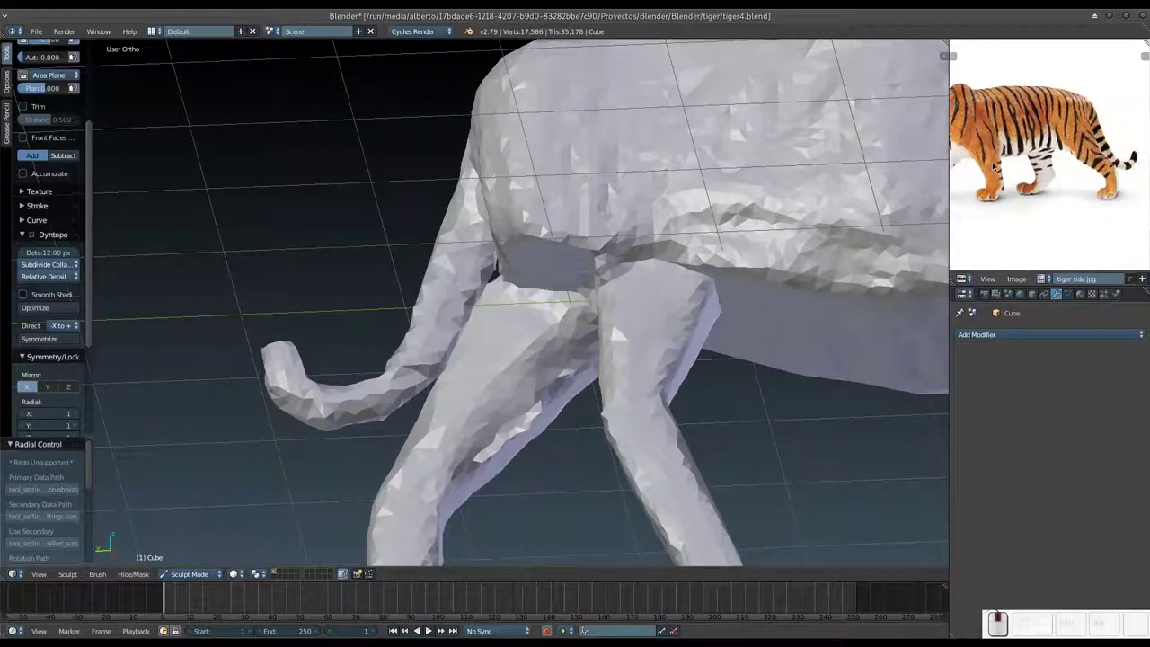
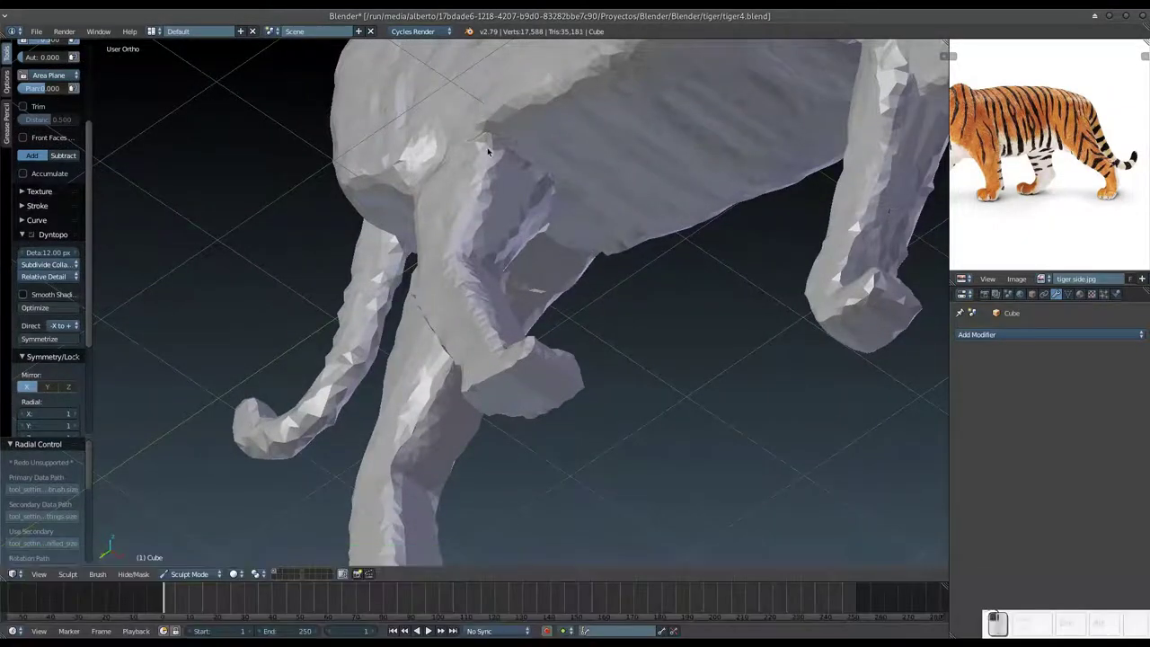
Step: Resize the brush and smooth excess detail off the flank and belly near the hind legs
middle_click(493, 168)
key(f)
drag(379, 208, 488, 214)
middle_click(646, 223)
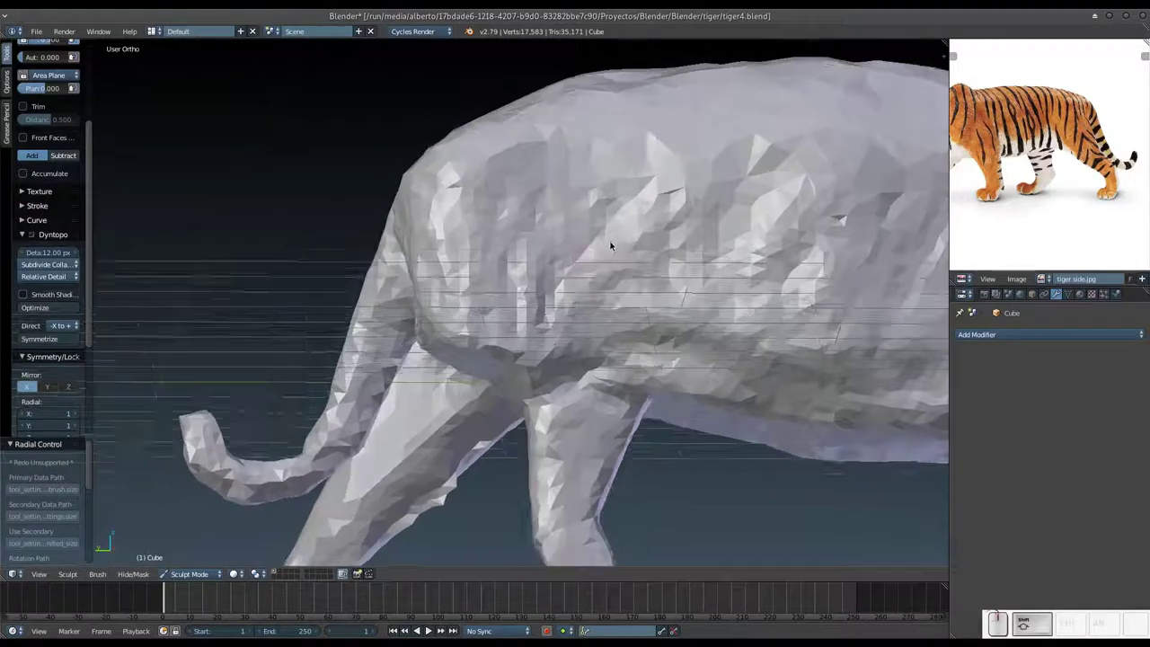
key(KP_Subtract)
drag(679, 236, 611, 275)
key(KP_Add)
middle_click(665, 289)
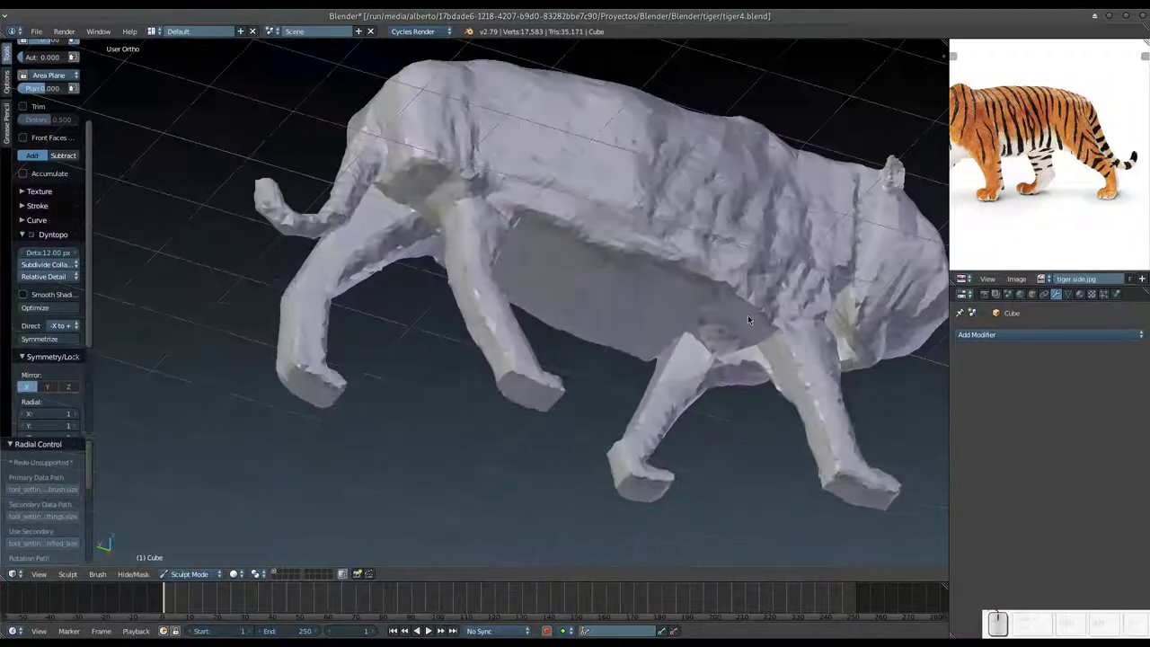